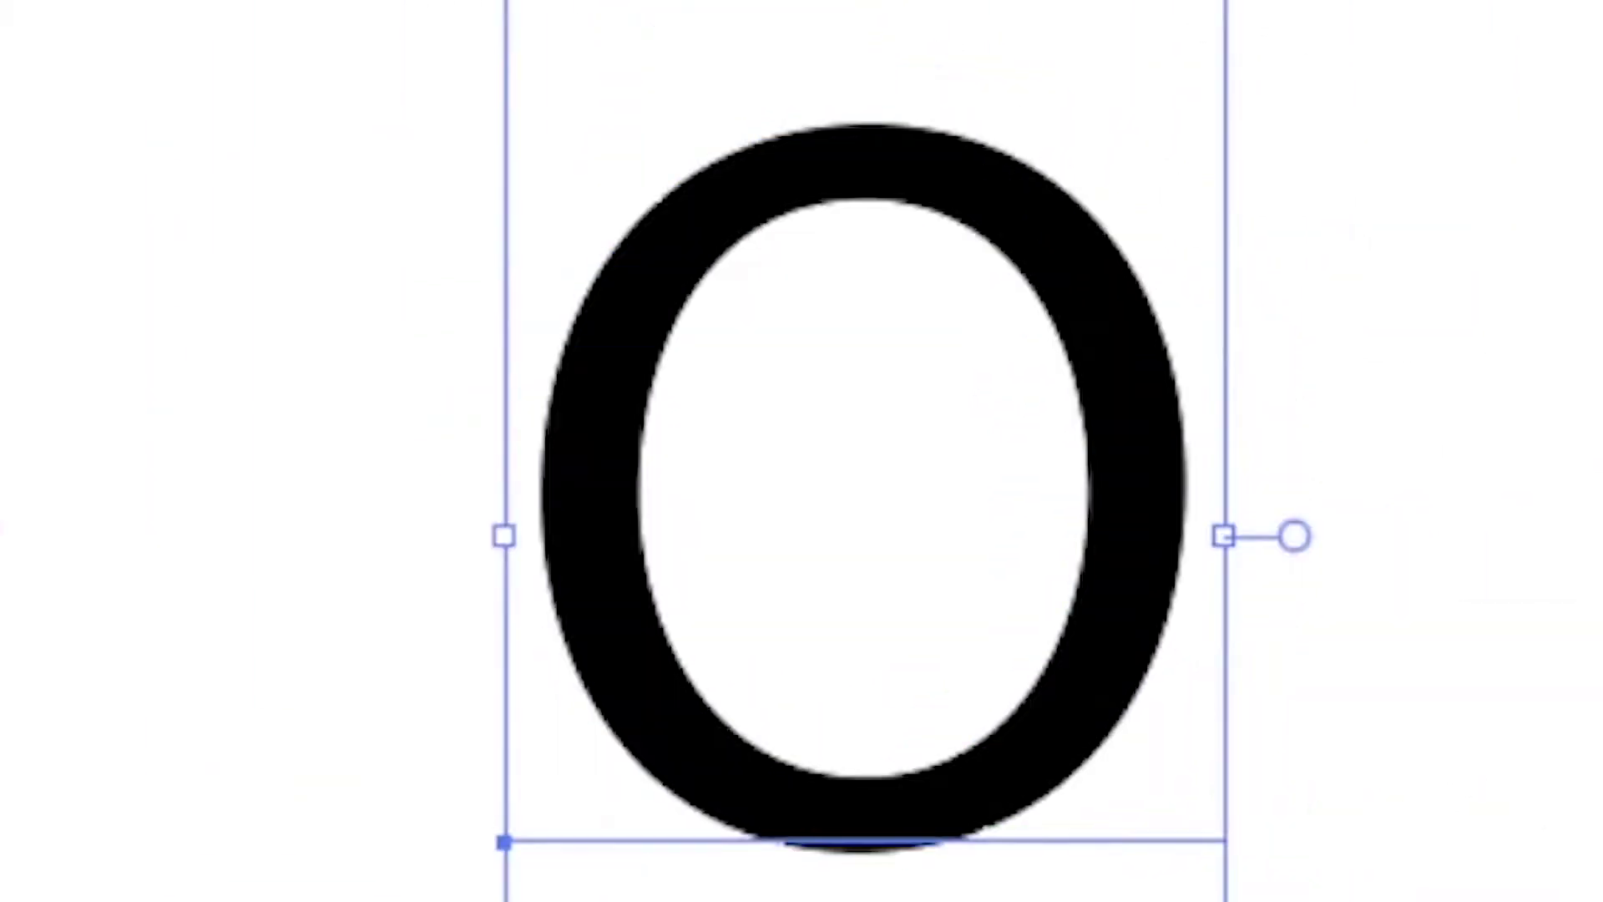
Set the selected O in Myriad Pro and convert it to outlines via Create Outlines
drag(681, 381, 940, 66)
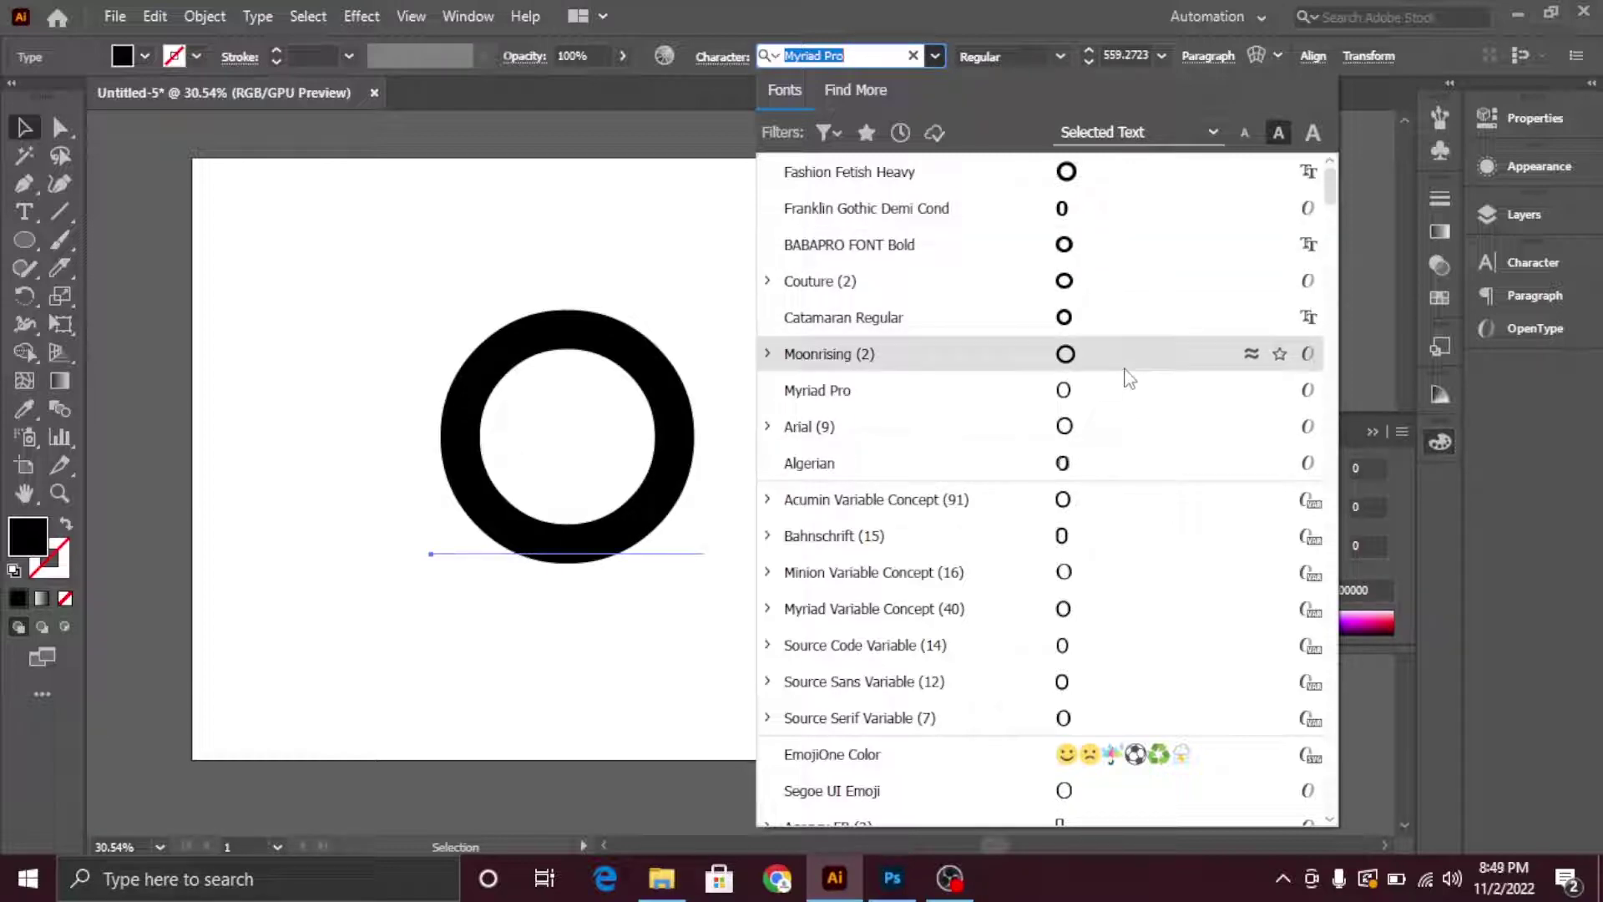
drag(655, 235, 620, 421)
right_click(620, 421)
click(709, 535)
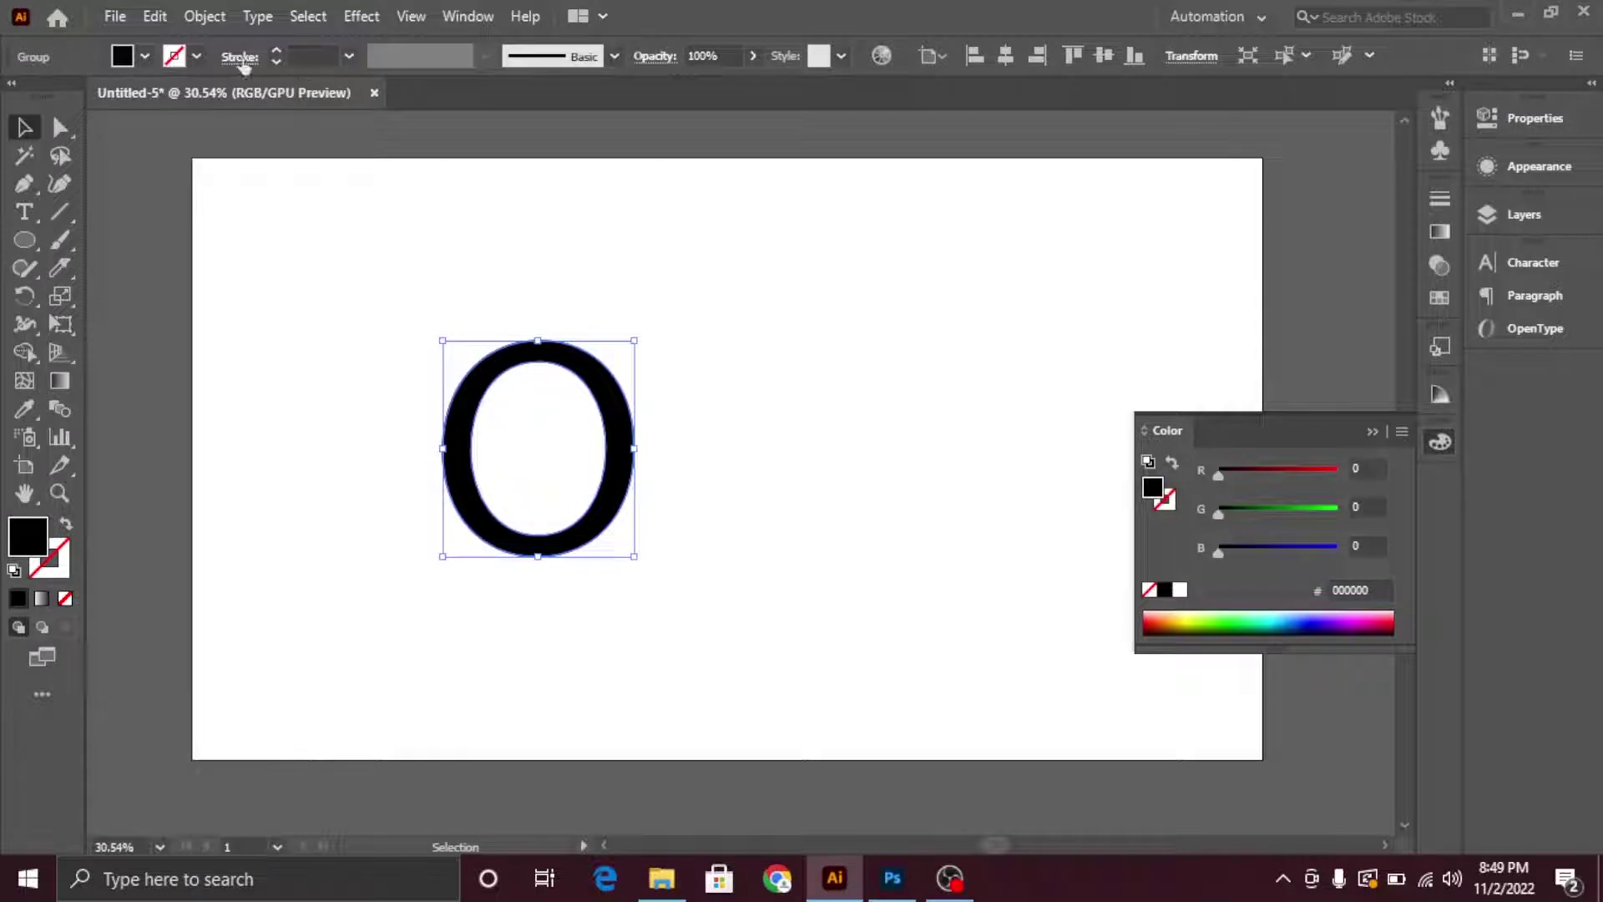
Thicken the outlined O with a 40 pt Offset Path into filled outline shapes
drag(206, 67, 219, 13)
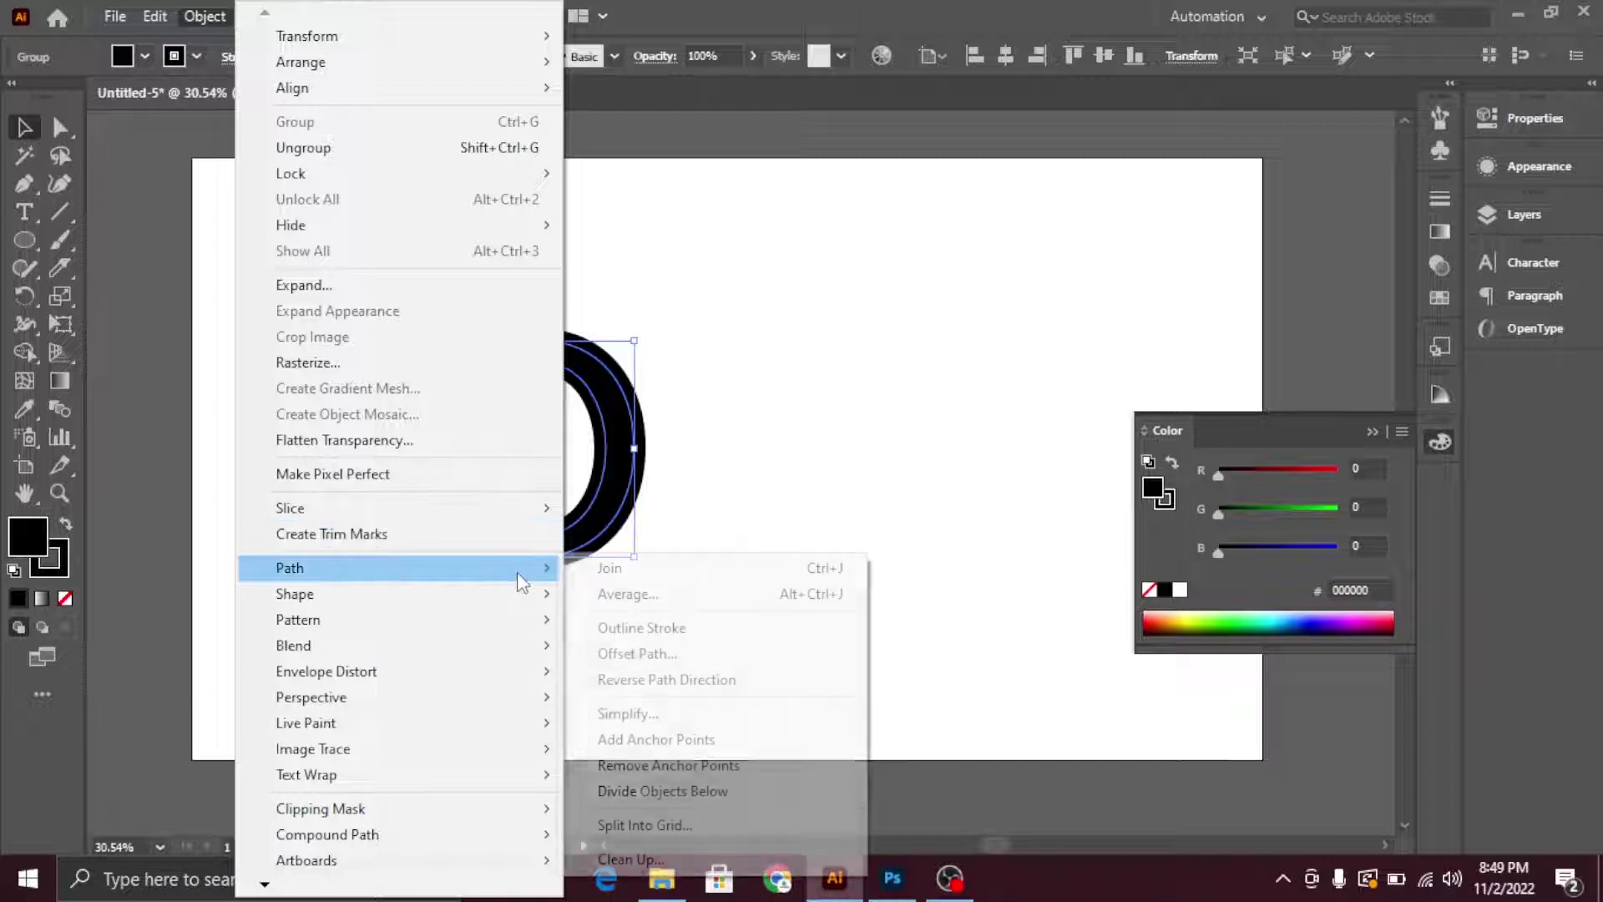
click(662, 637)
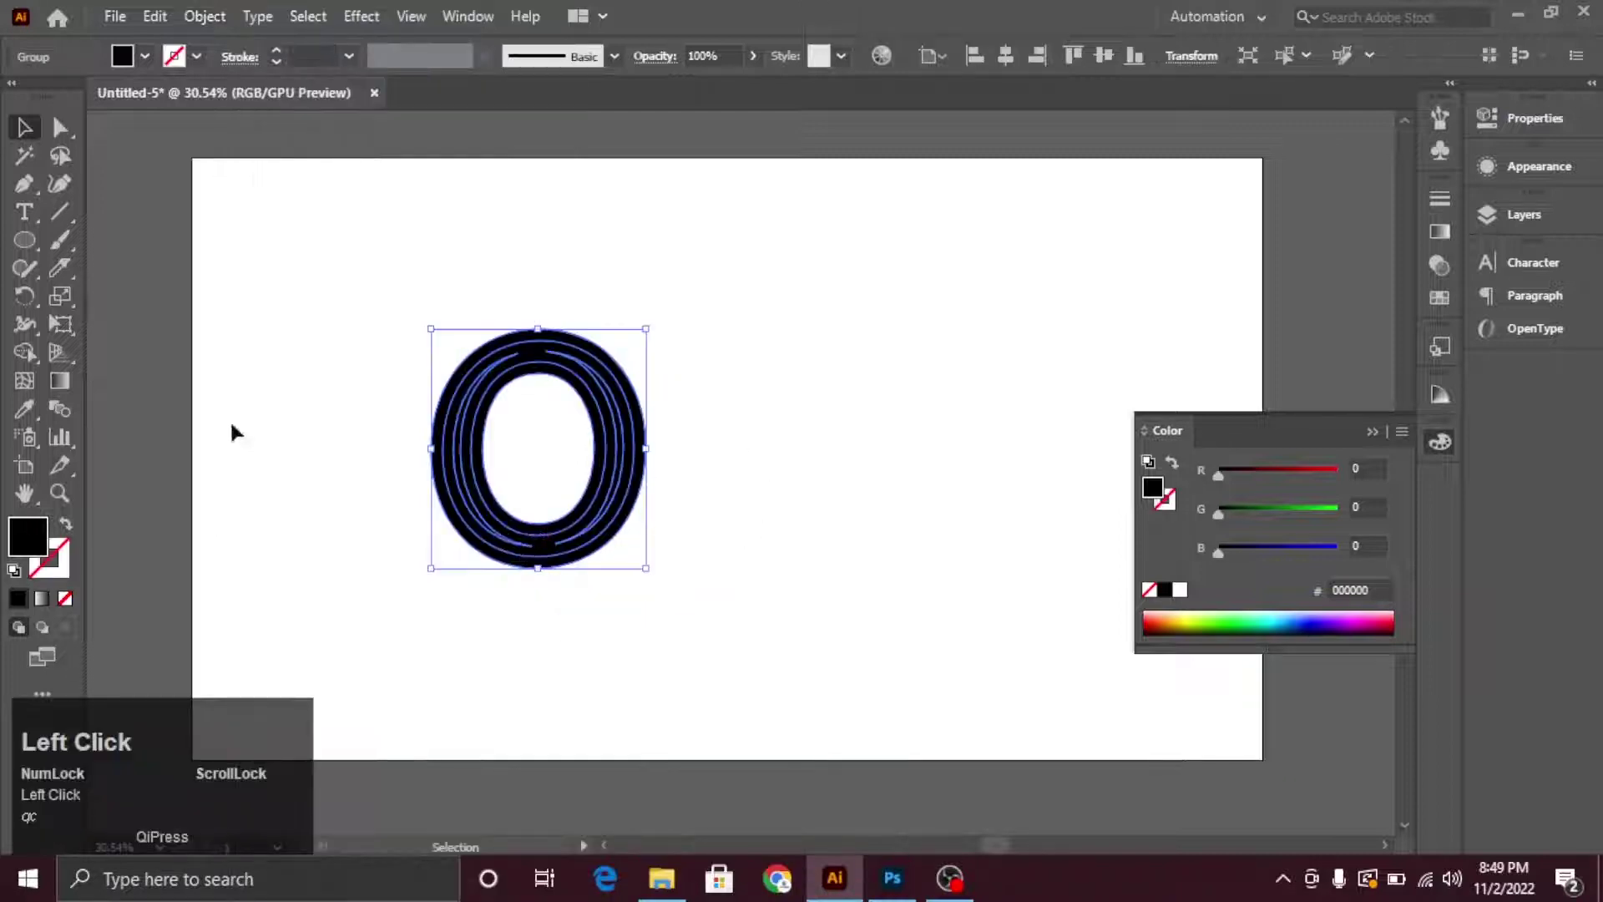
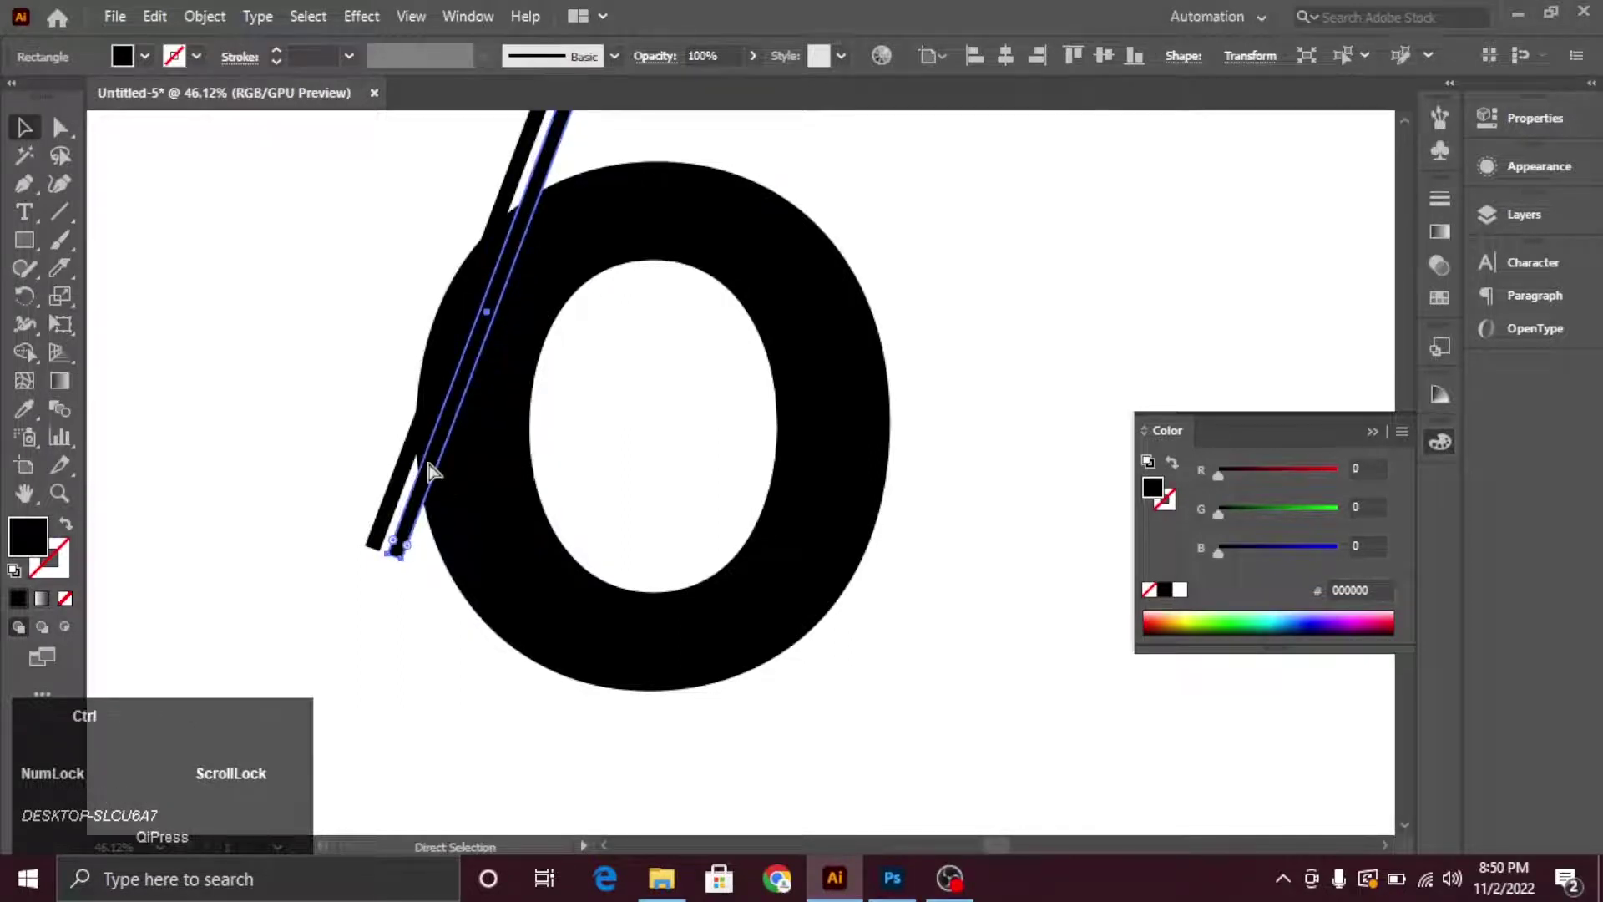
Repeat the bar copy with Ctrl+D into evenly spaced parallel stripes, ready for colouring
key(ctrl+d)
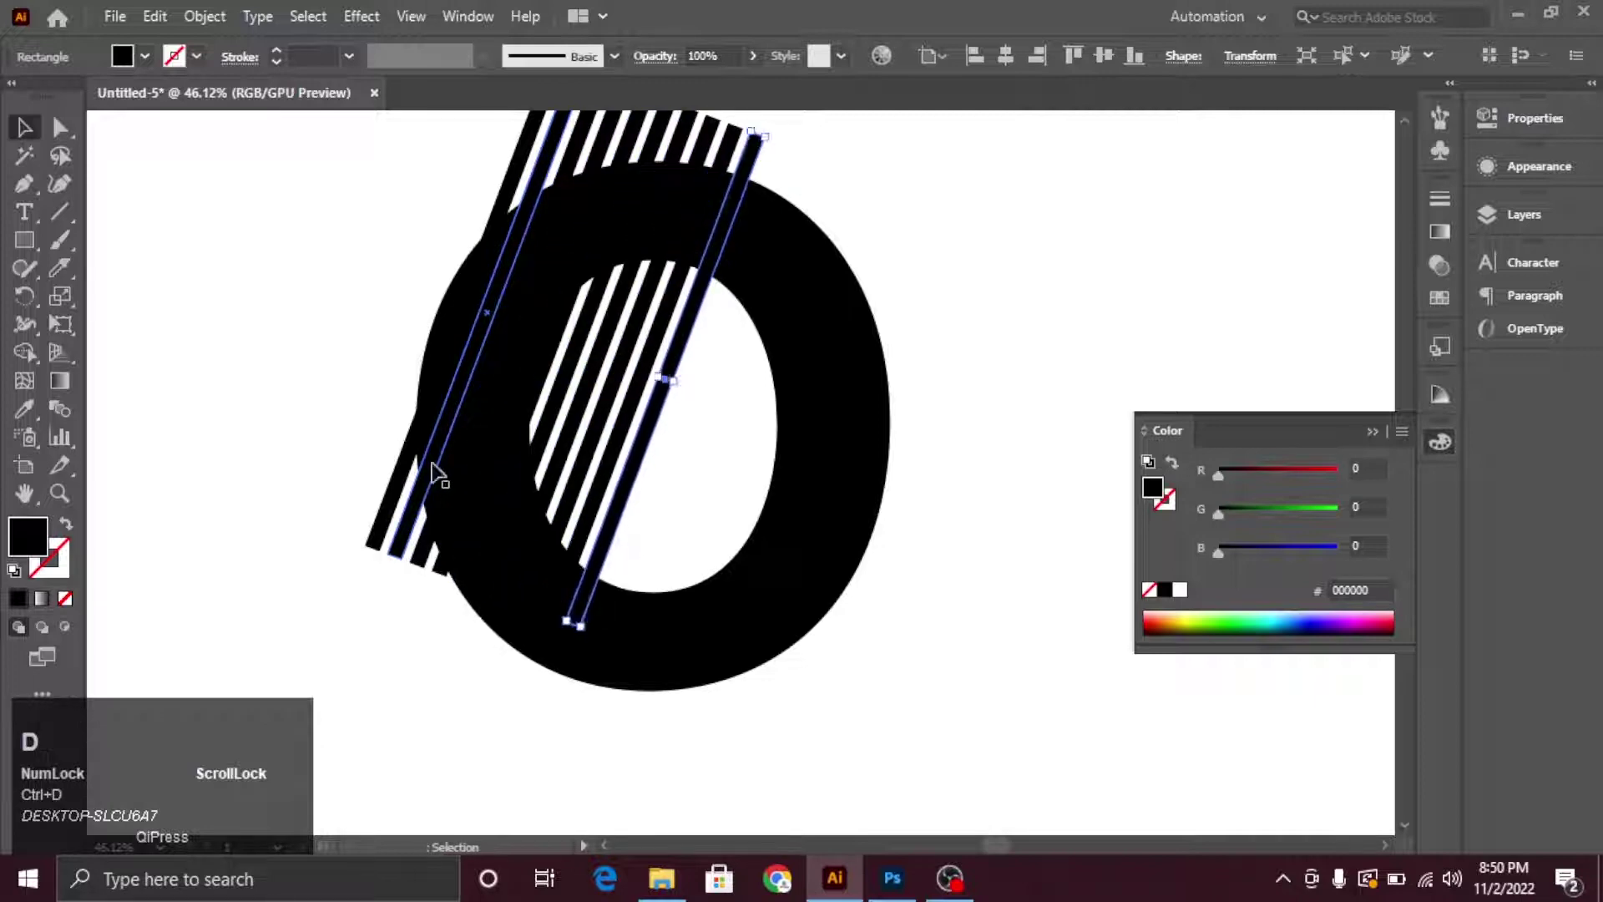
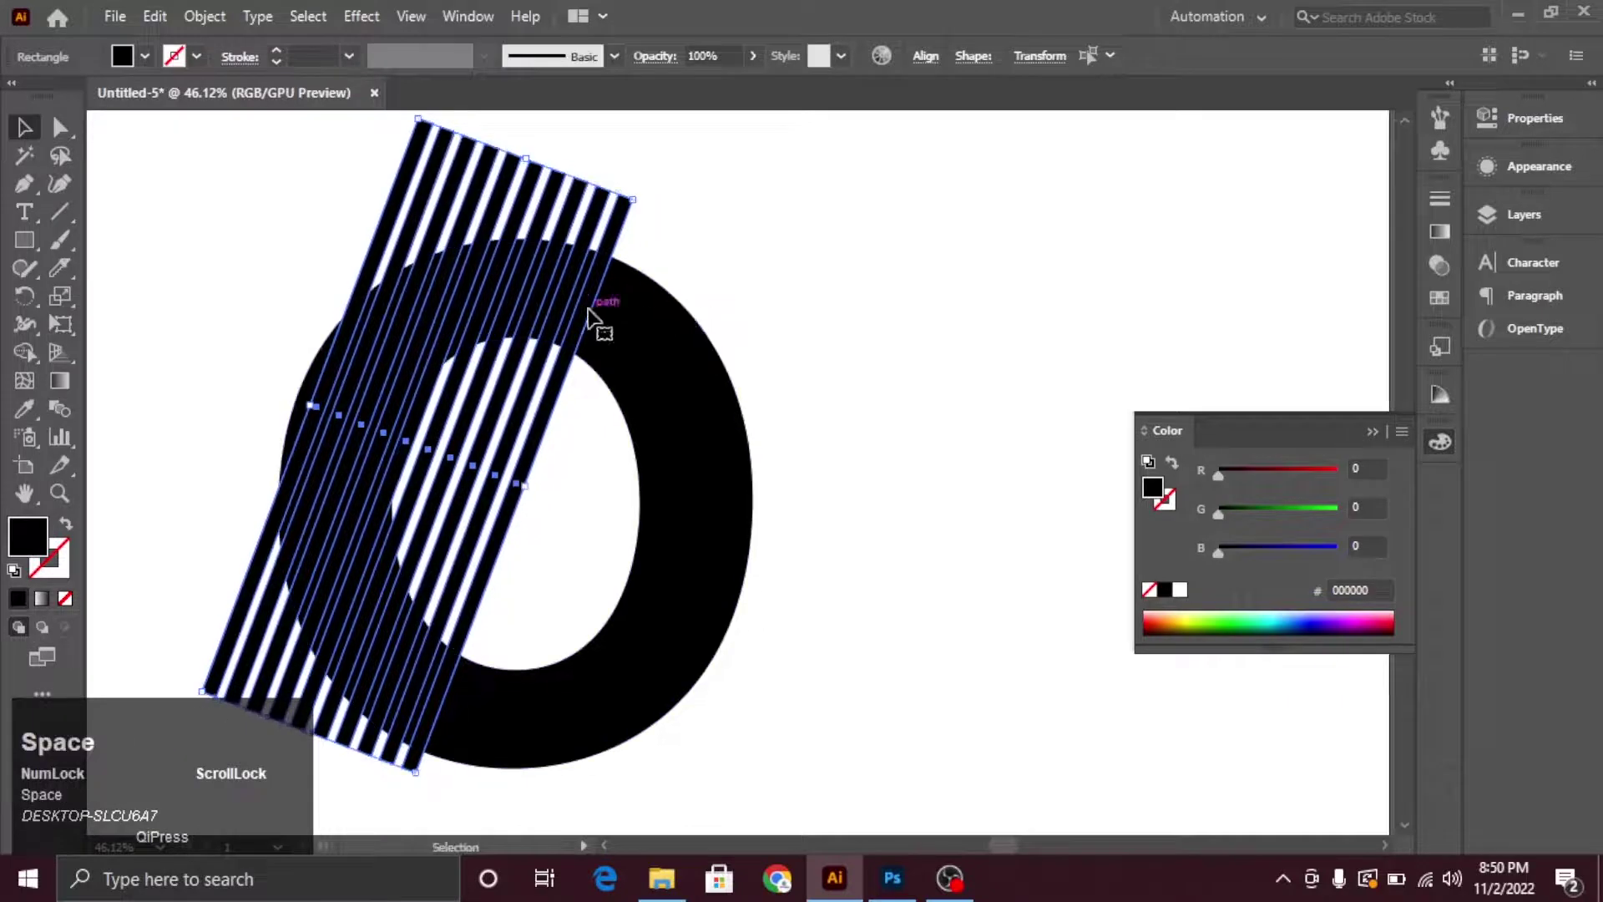
click(153, 67)
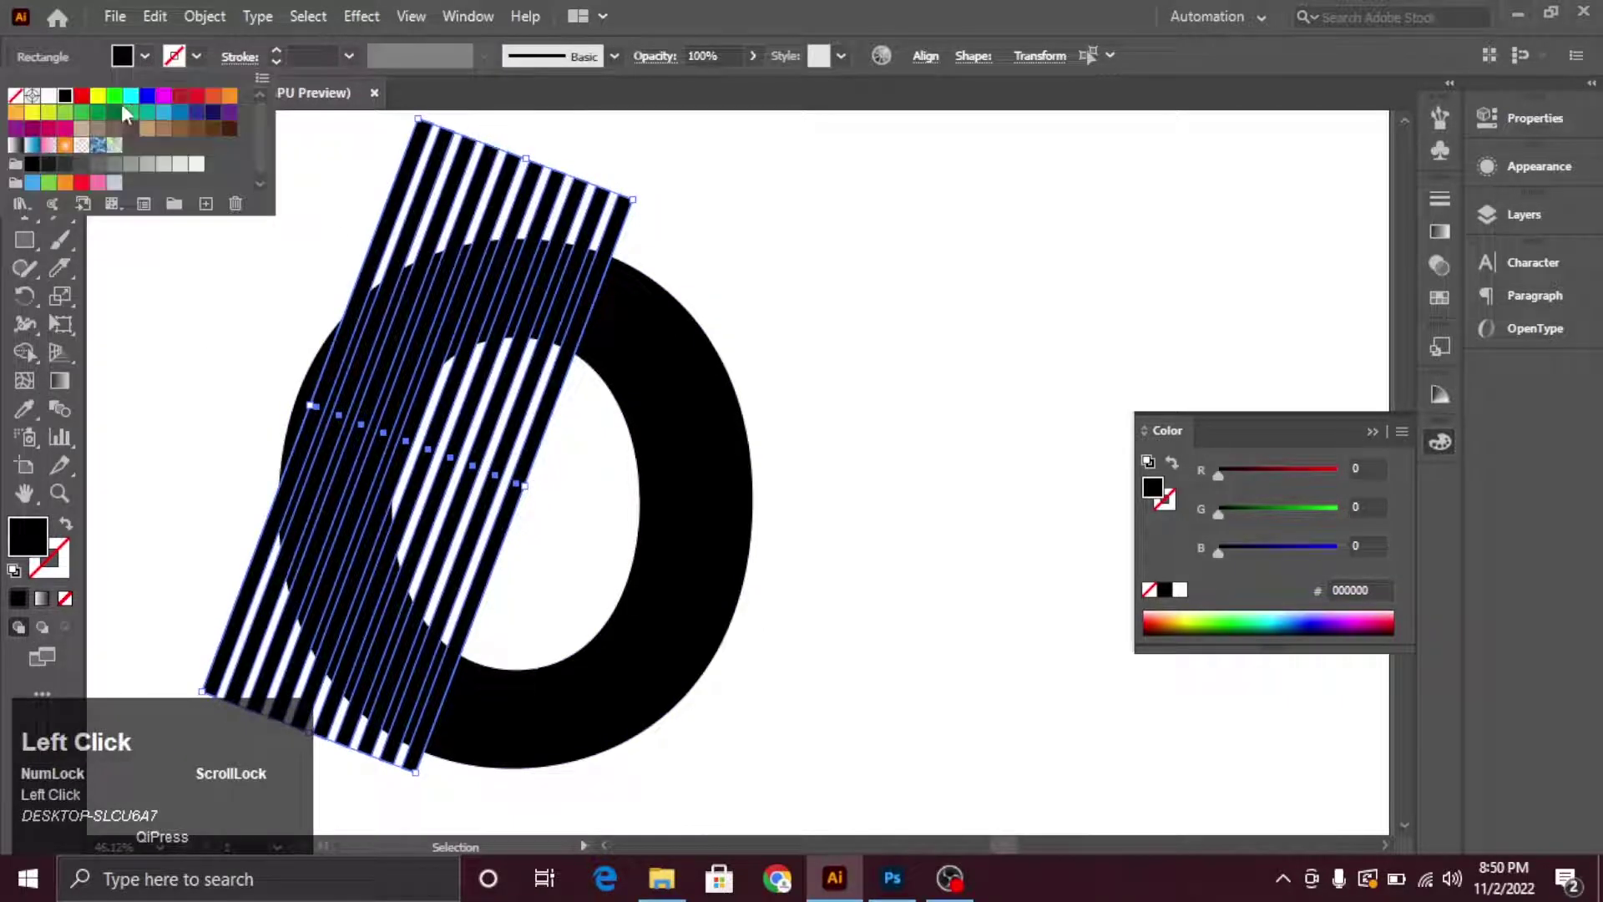
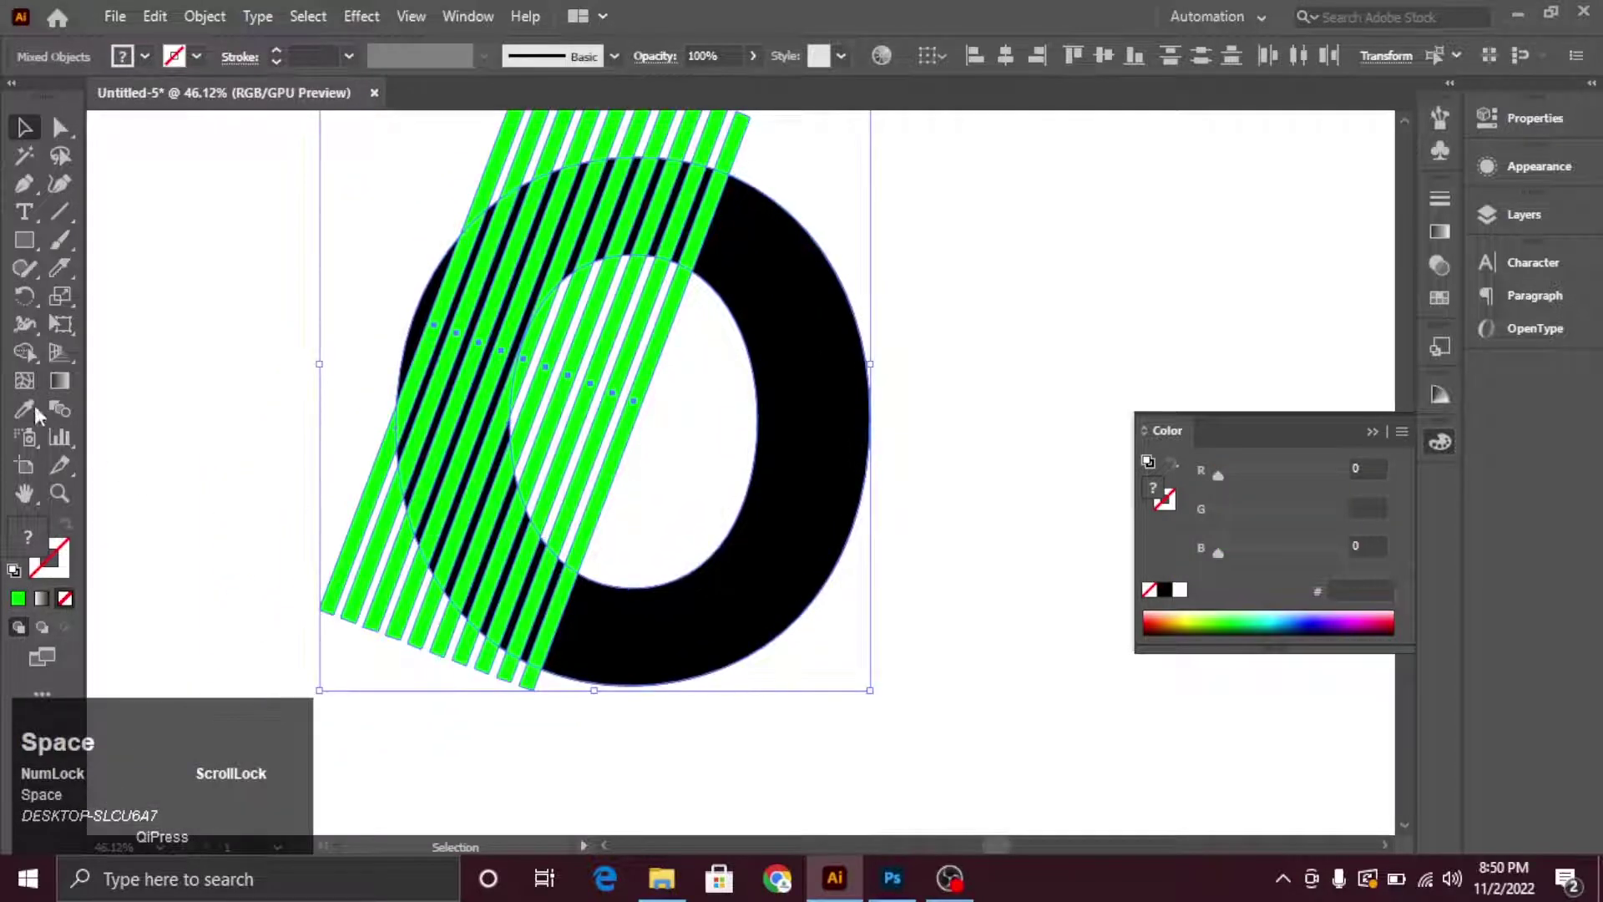
Trim the green stripe ends outside the O with the Shape Builder Tool
click(28, 363)
drag(335, 543, 656, 802)
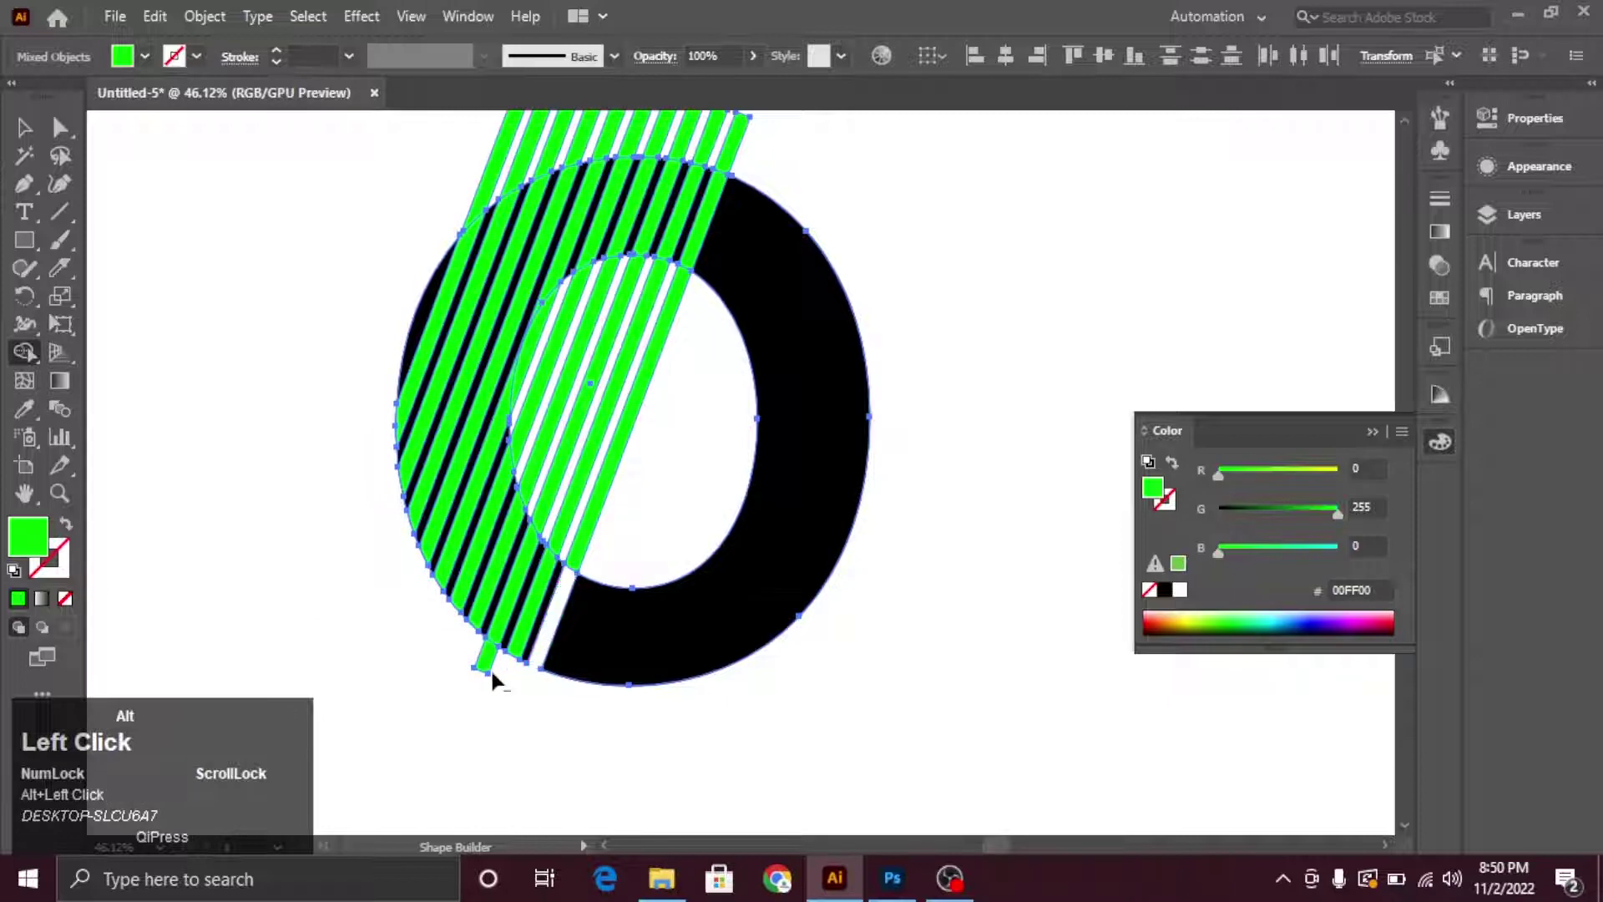
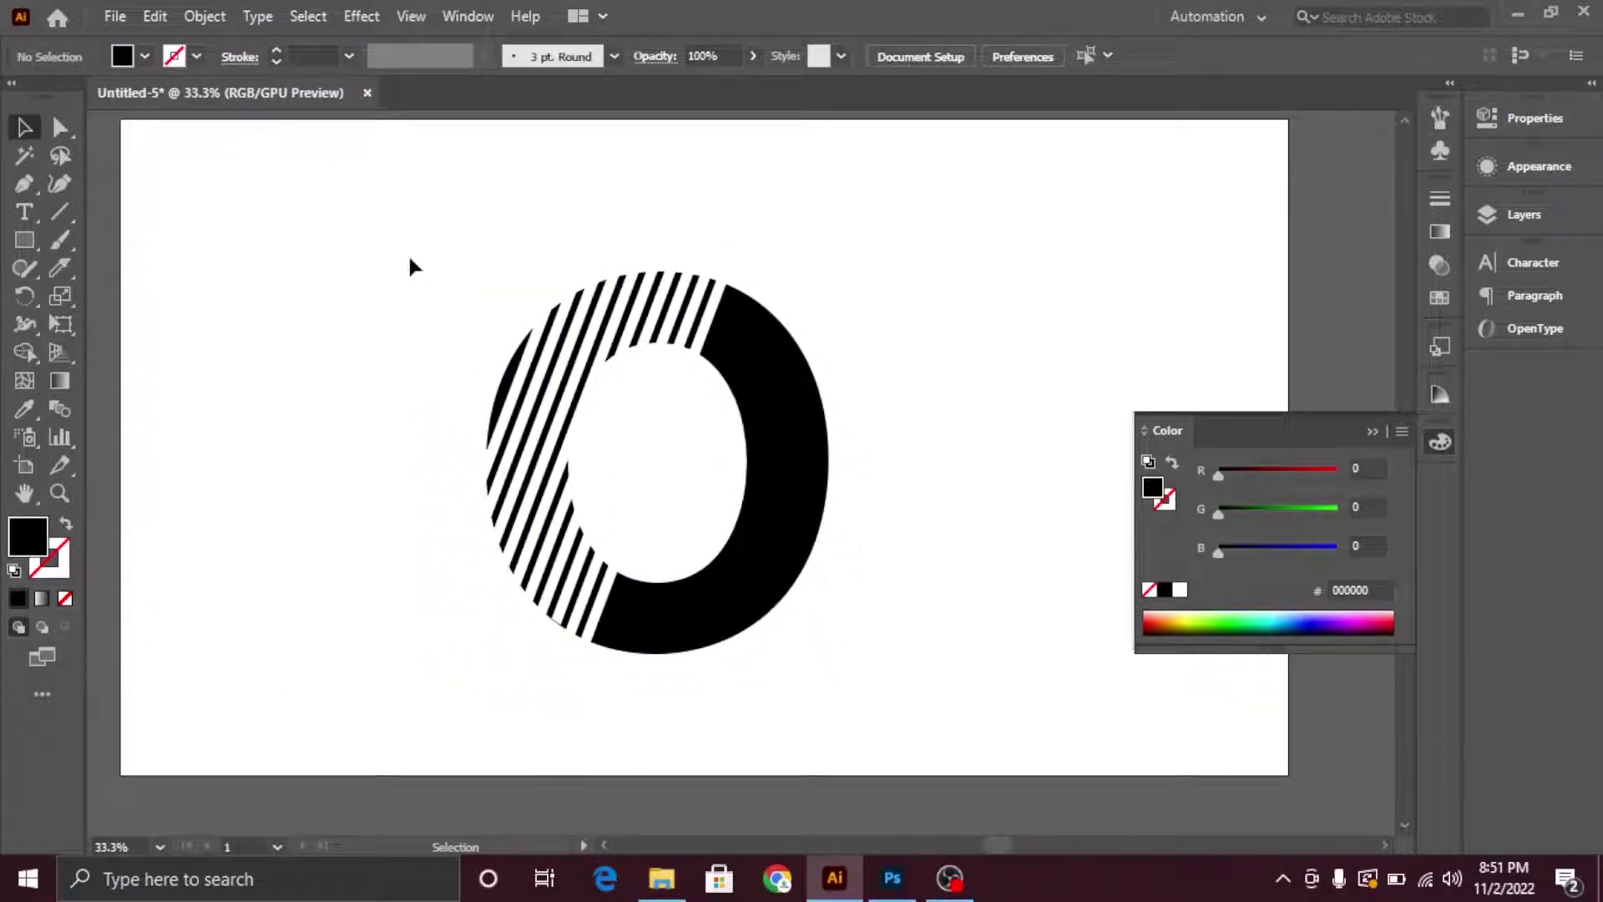
Ungroup the striped O and recolour the logo dark red
drag(368, 268, 756, 336)
right_click(755, 336)
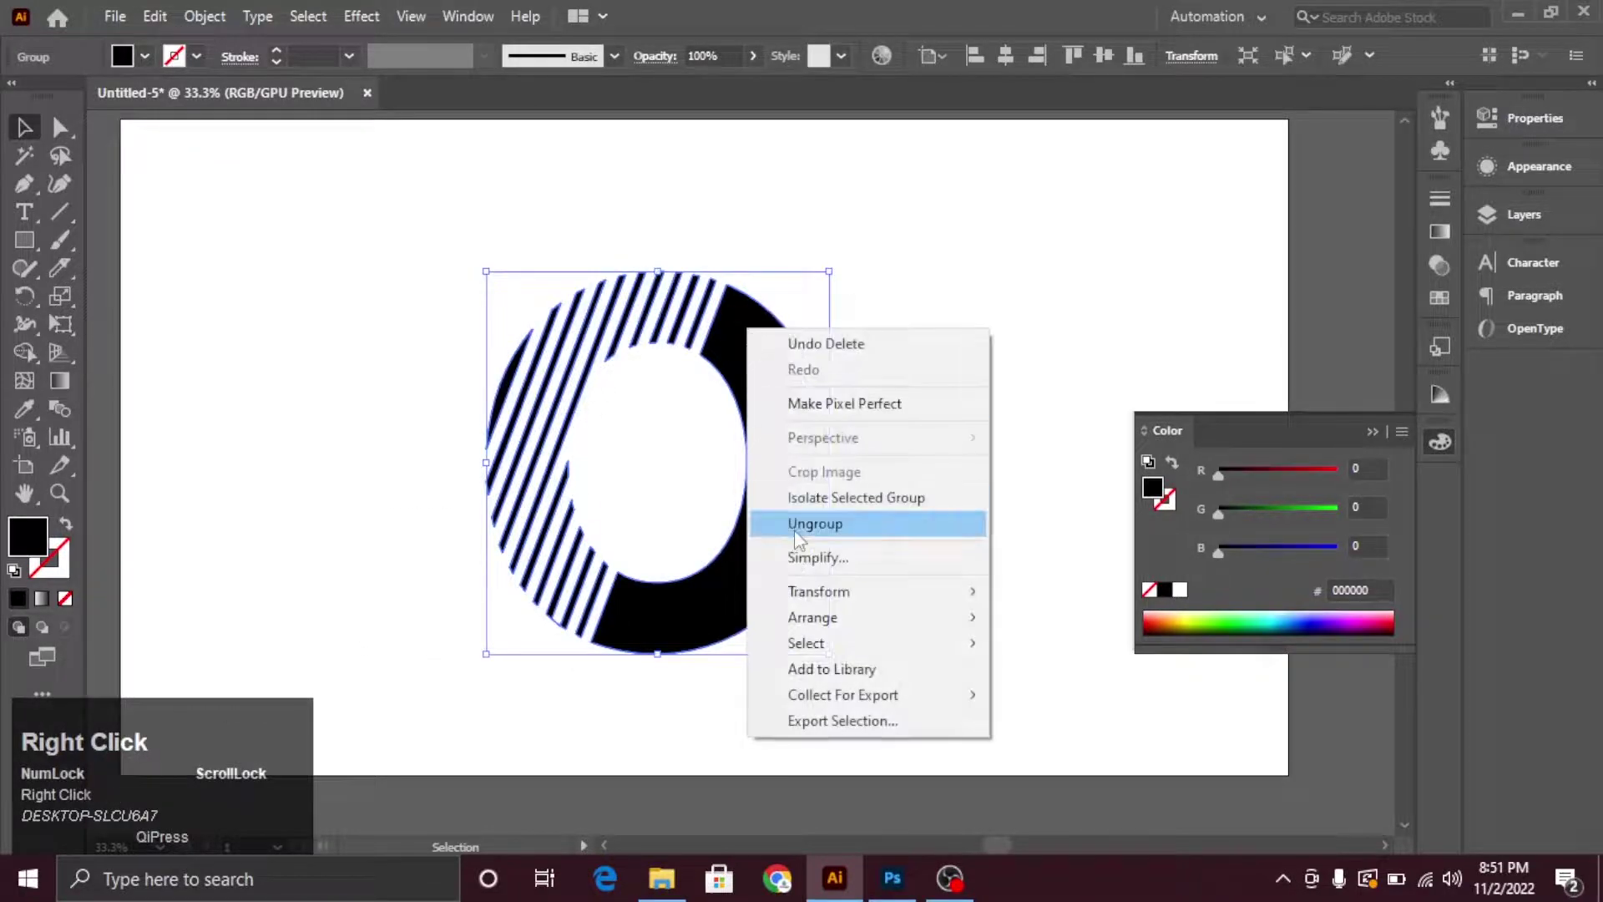
click(801, 537)
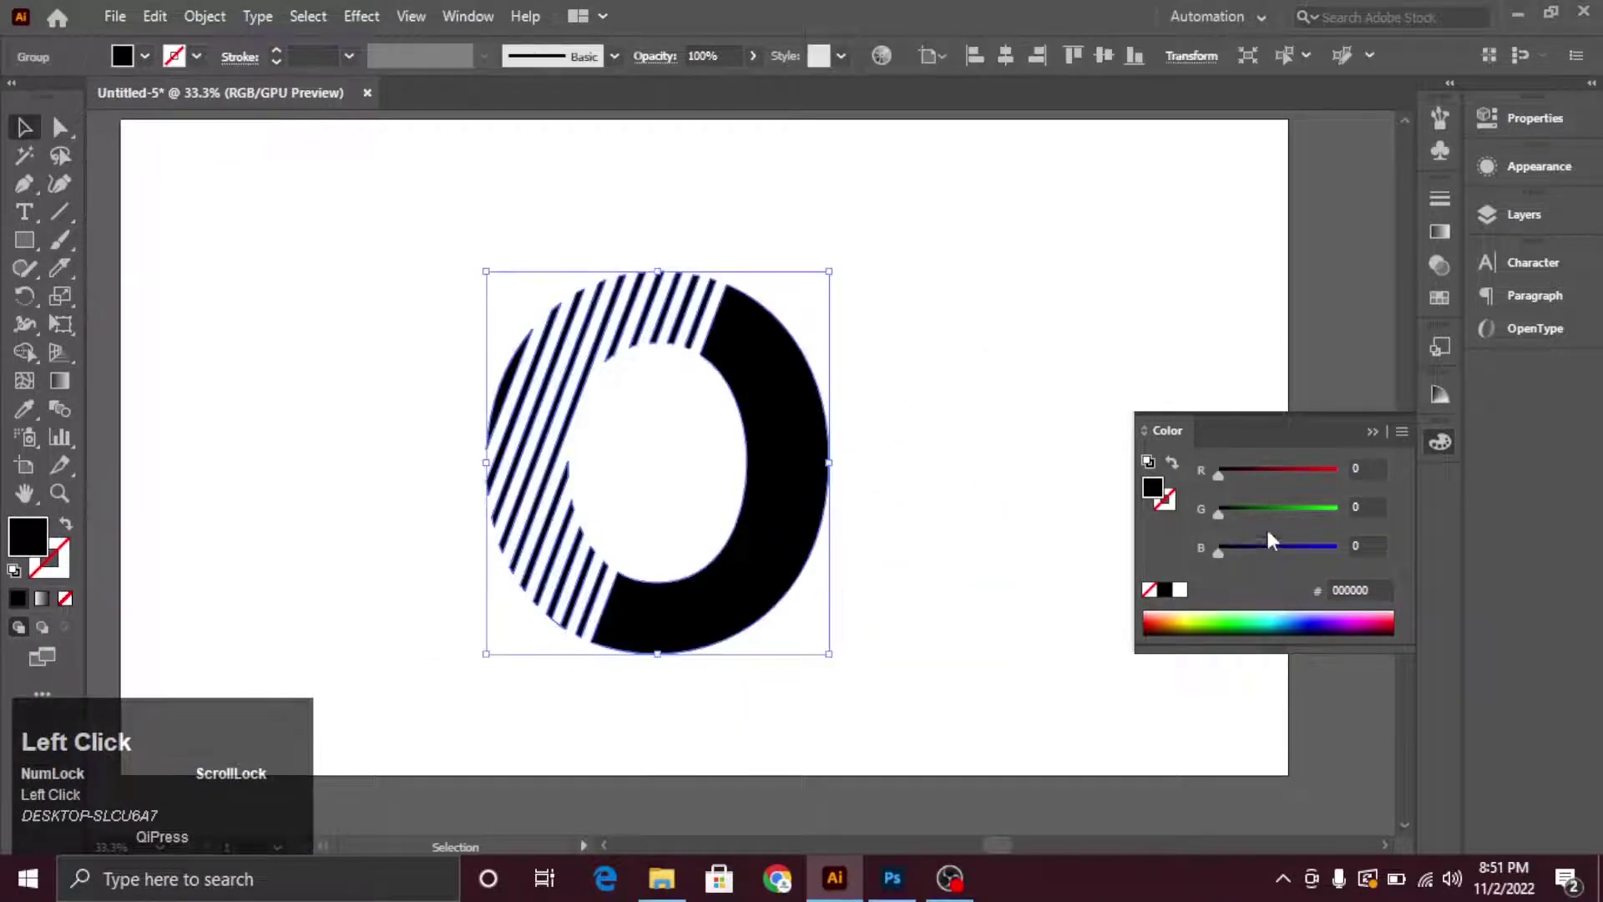
drag(1273, 465, 945, 409)
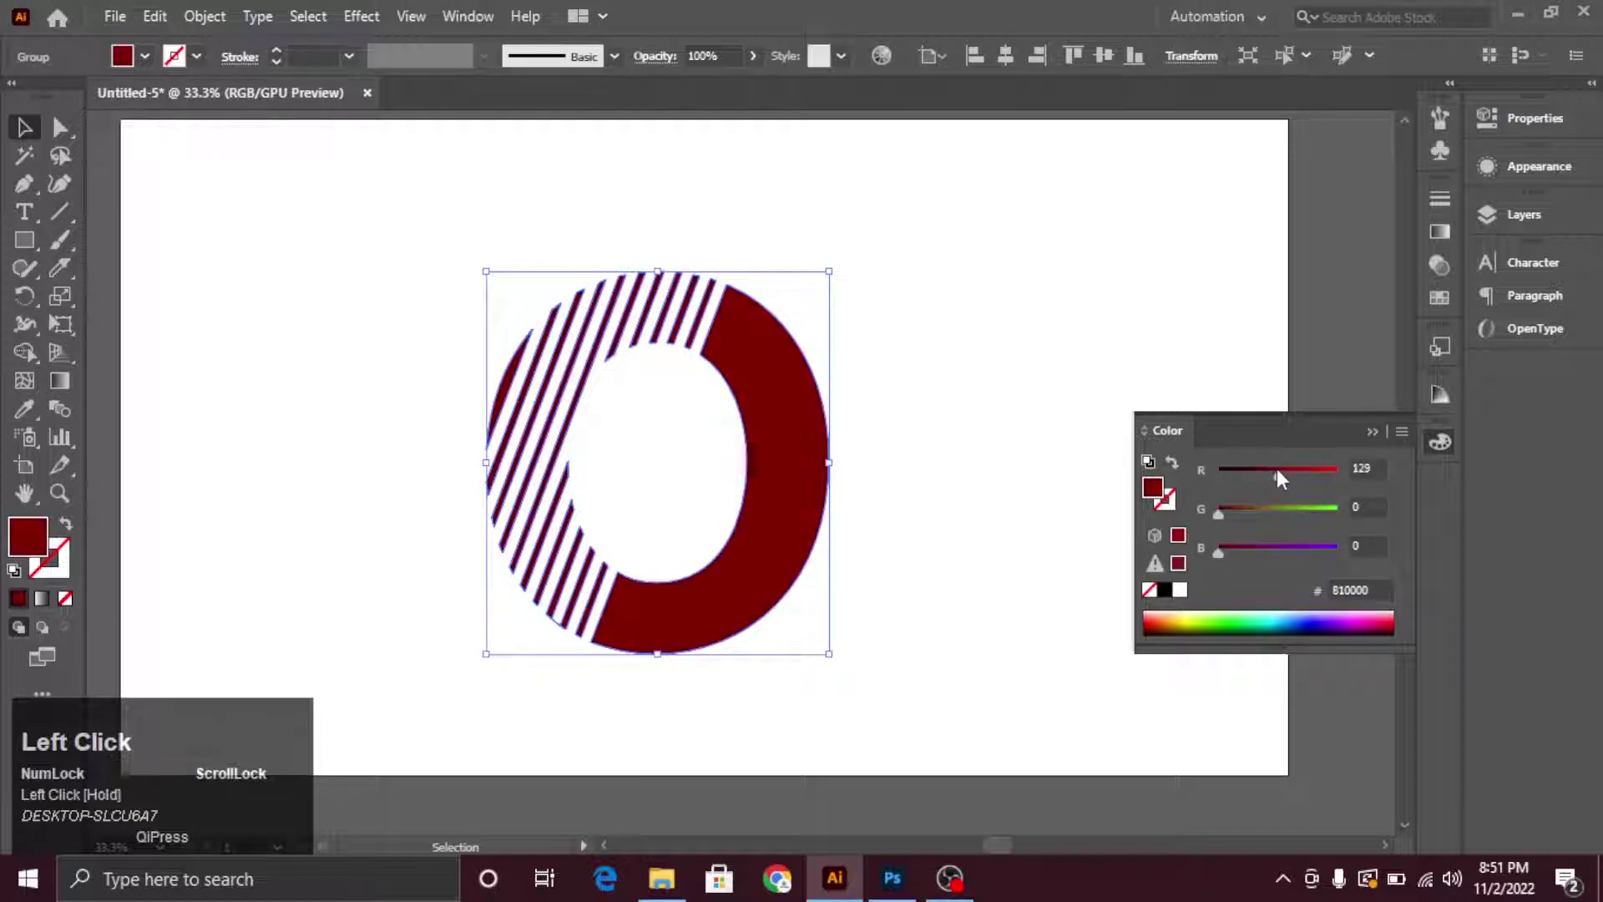
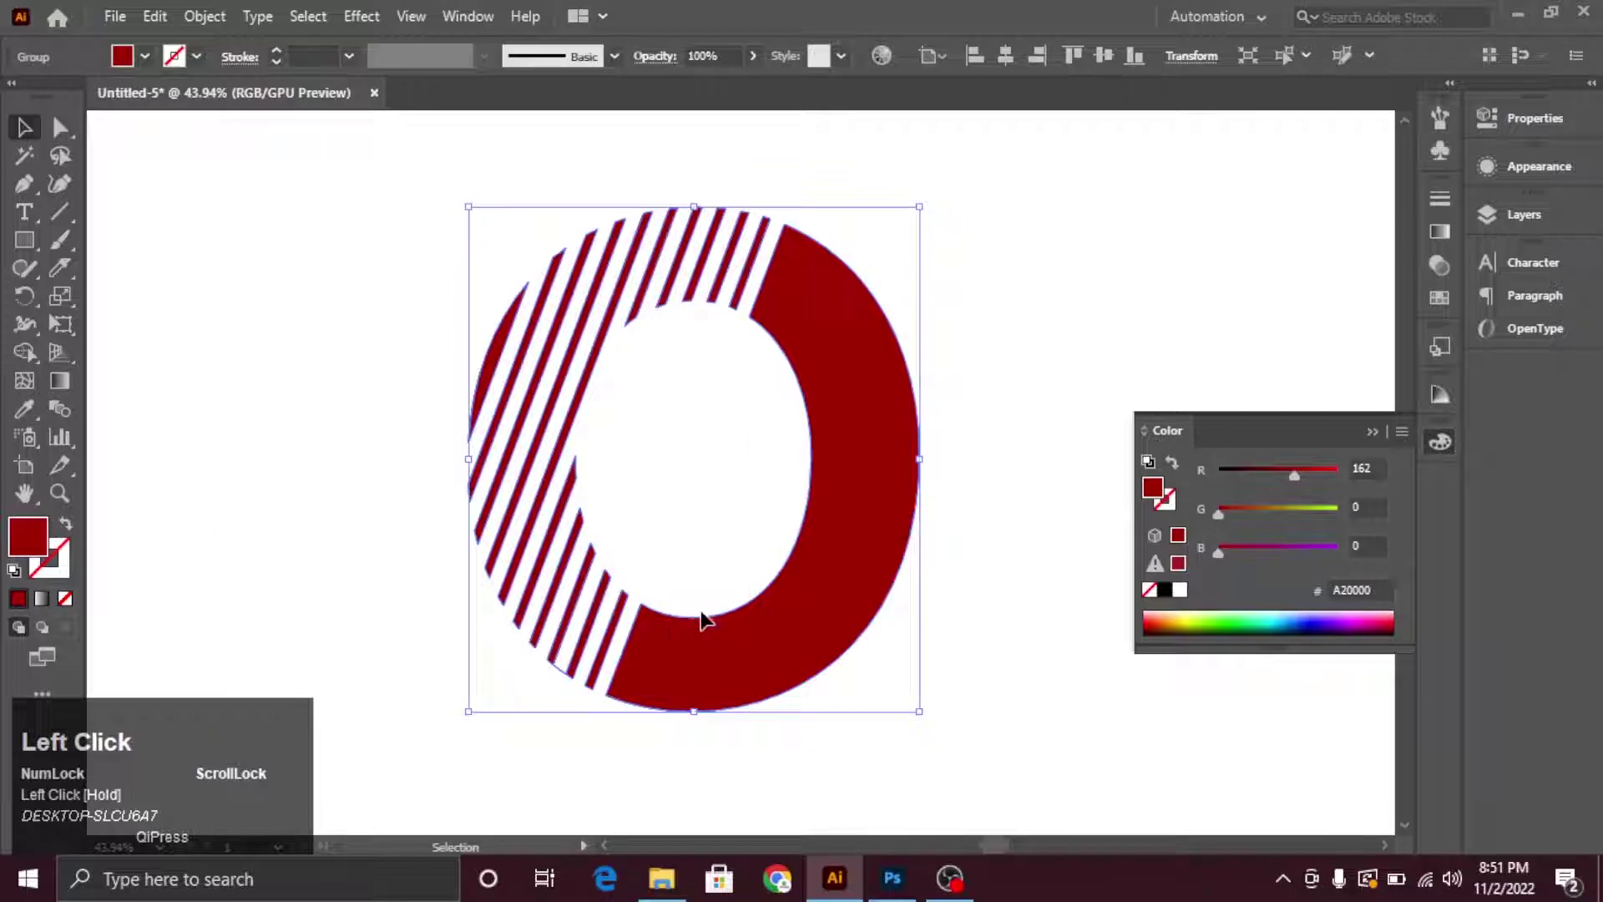
Combine the dark red O pieces into one compound shape and deselect it
click(589, 589)
right_click(690, 578)
click(762, 369)
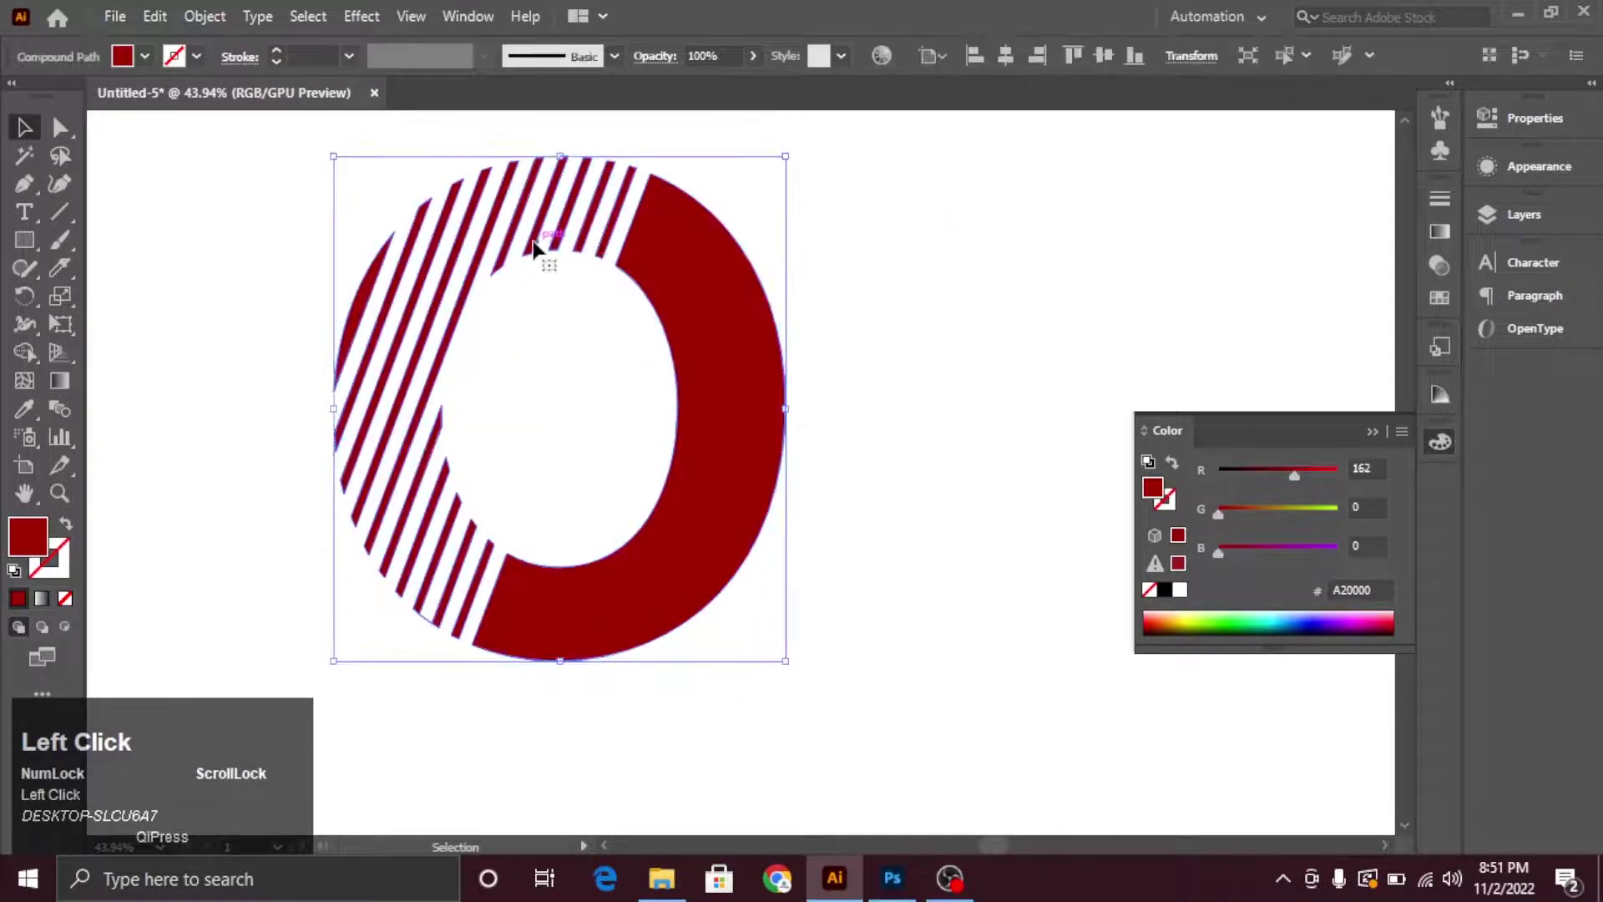
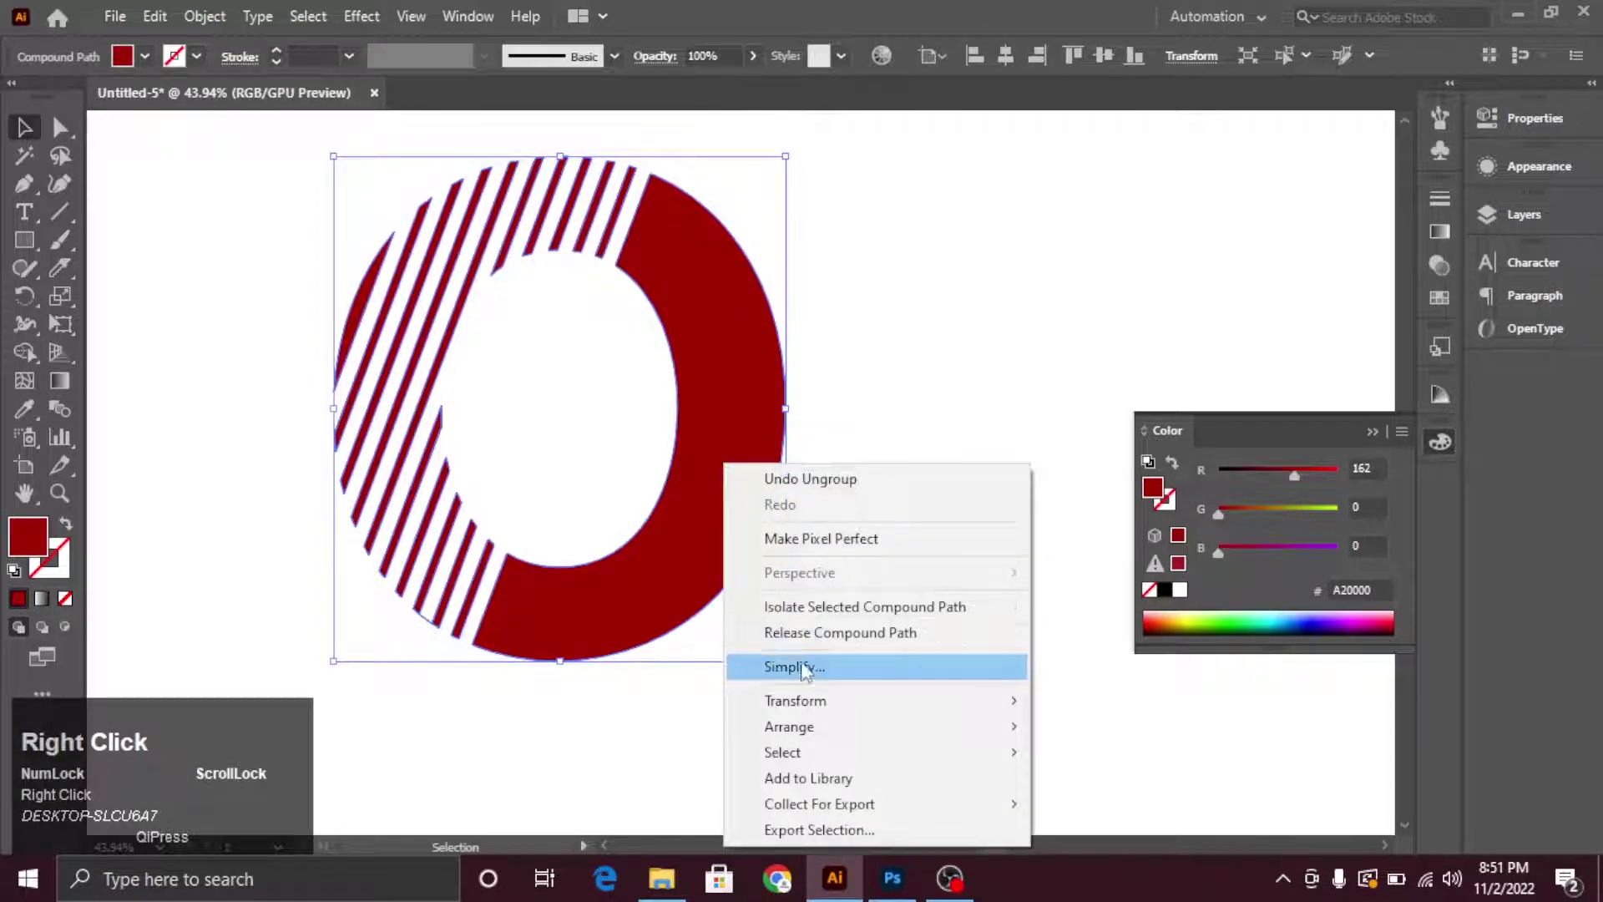
click(814, 646)
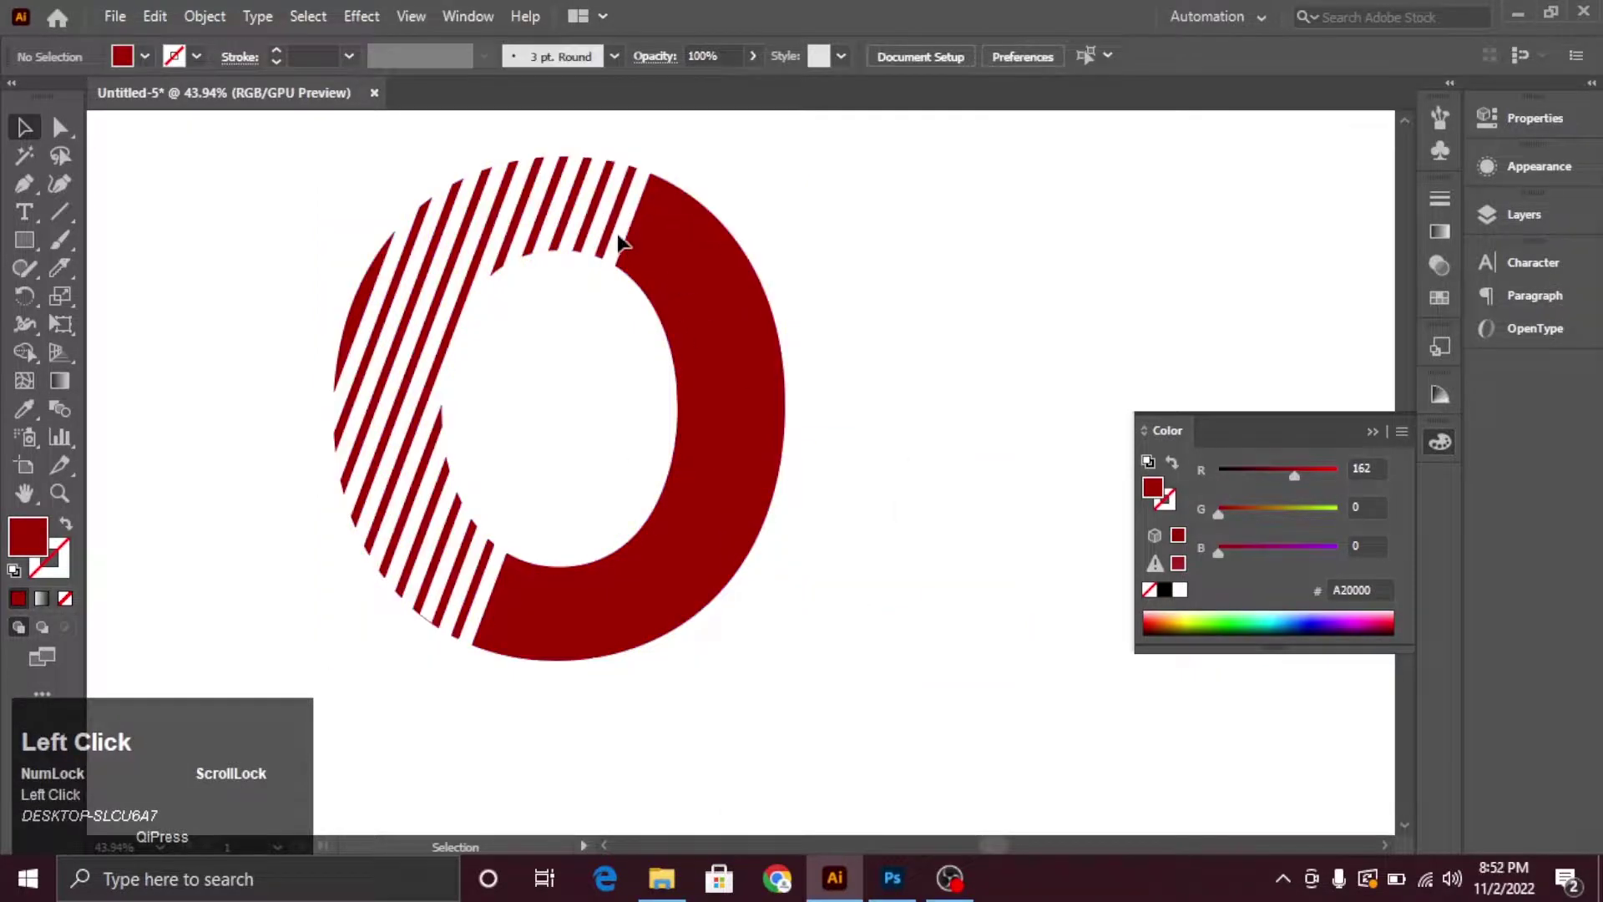
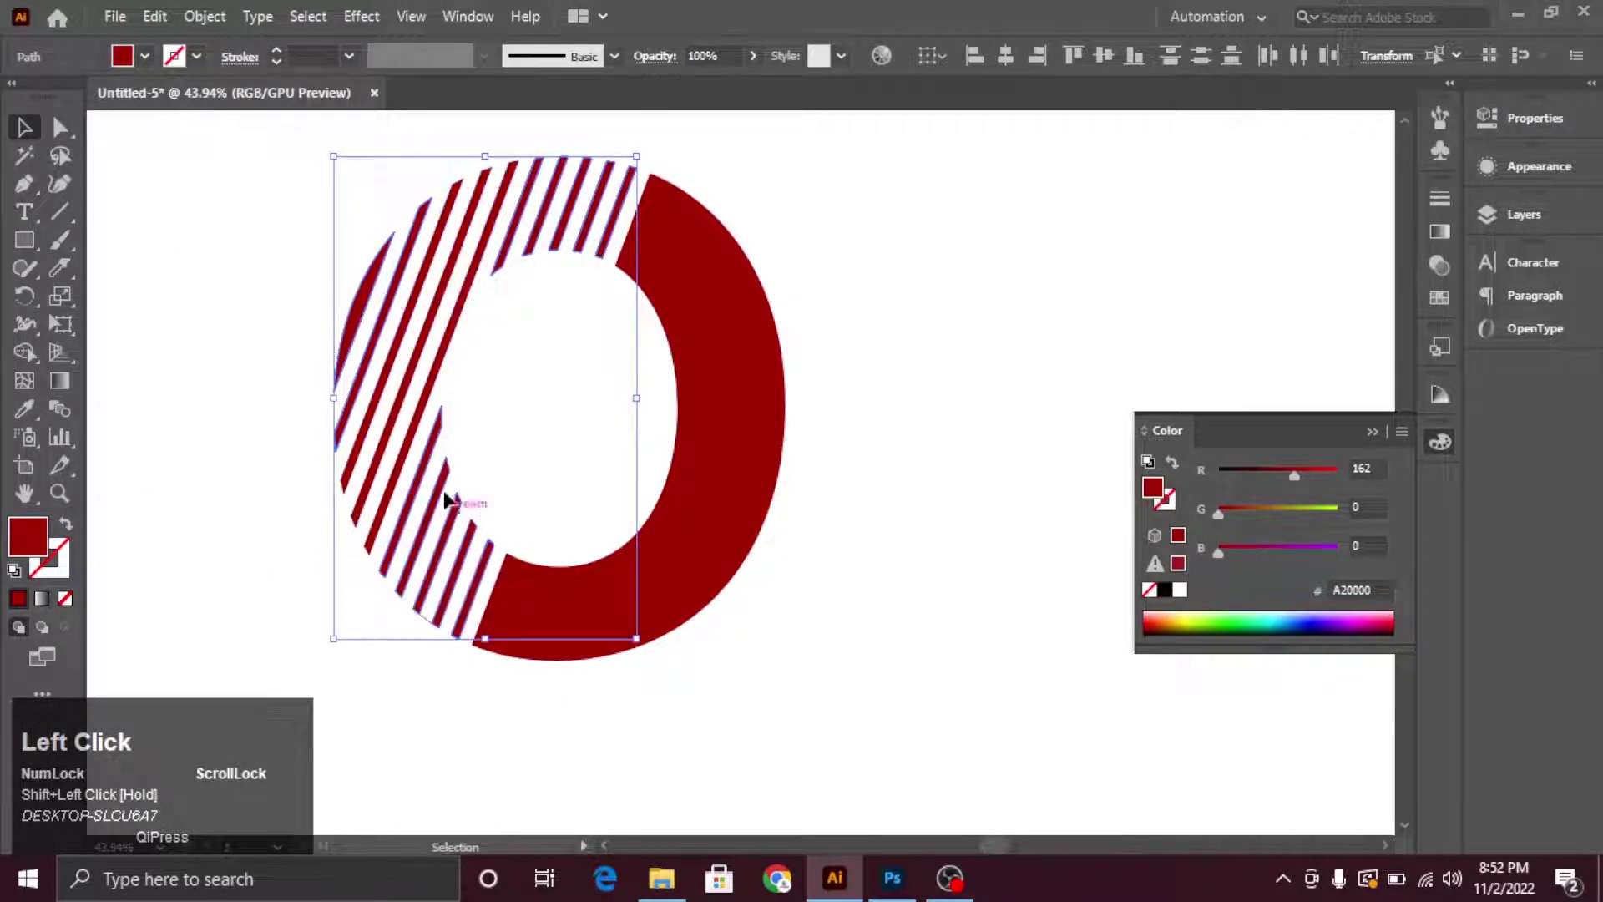
Set the selected stripes to cyan with the RGB sliders and select the remaining dark red ones
drag(1284, 508, 1305, 511)
click(1342, 516)
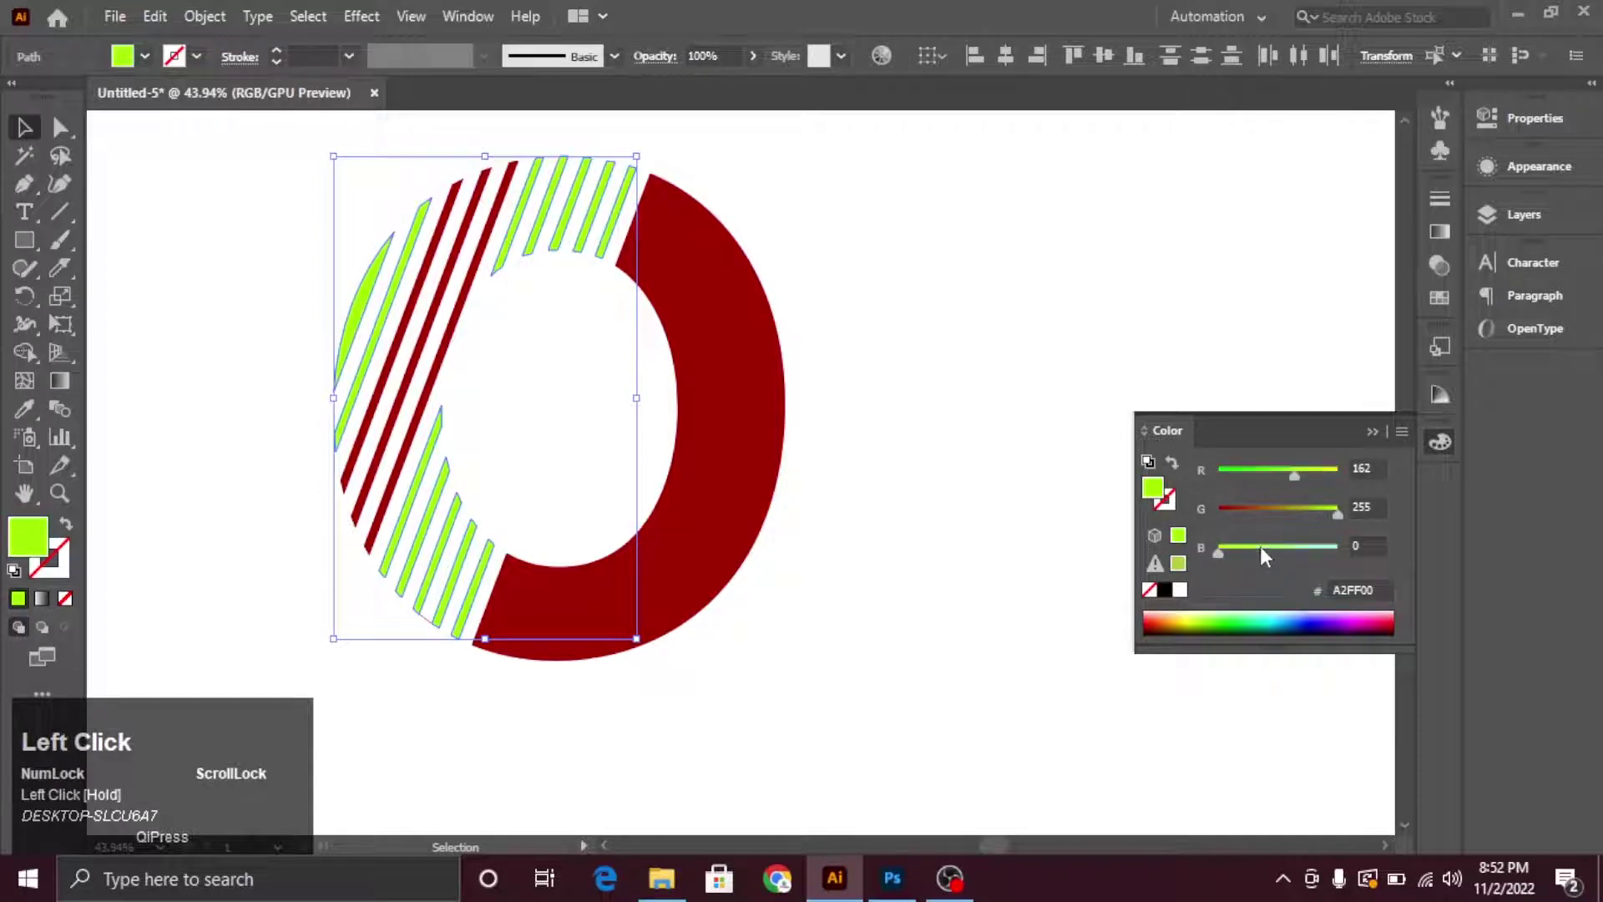
drag(559, 409, 555, 411)
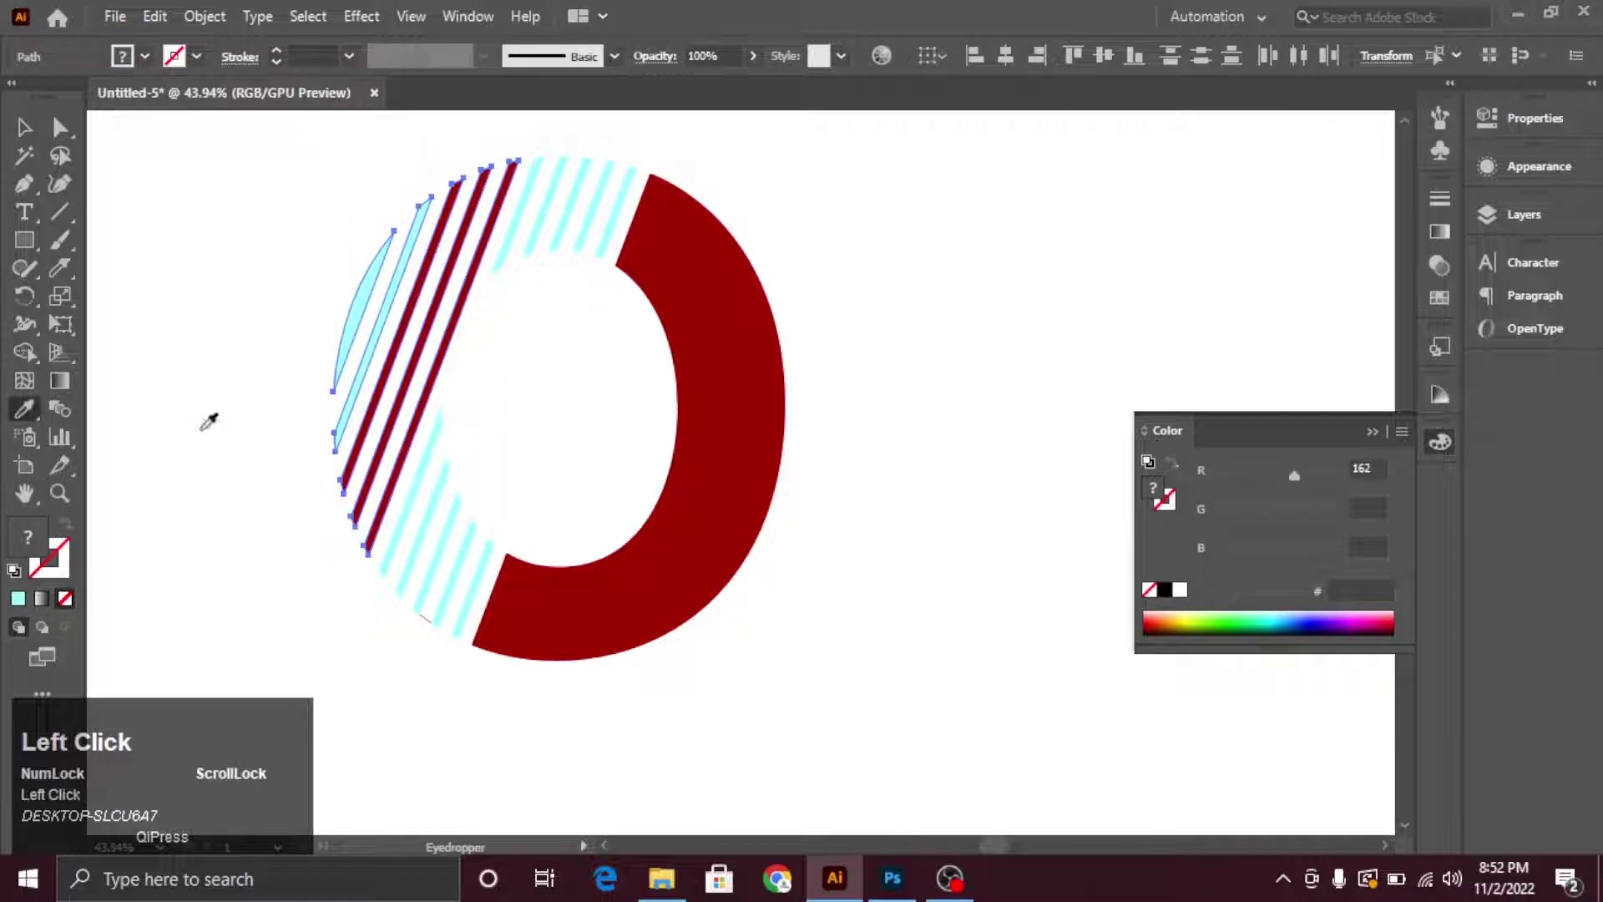
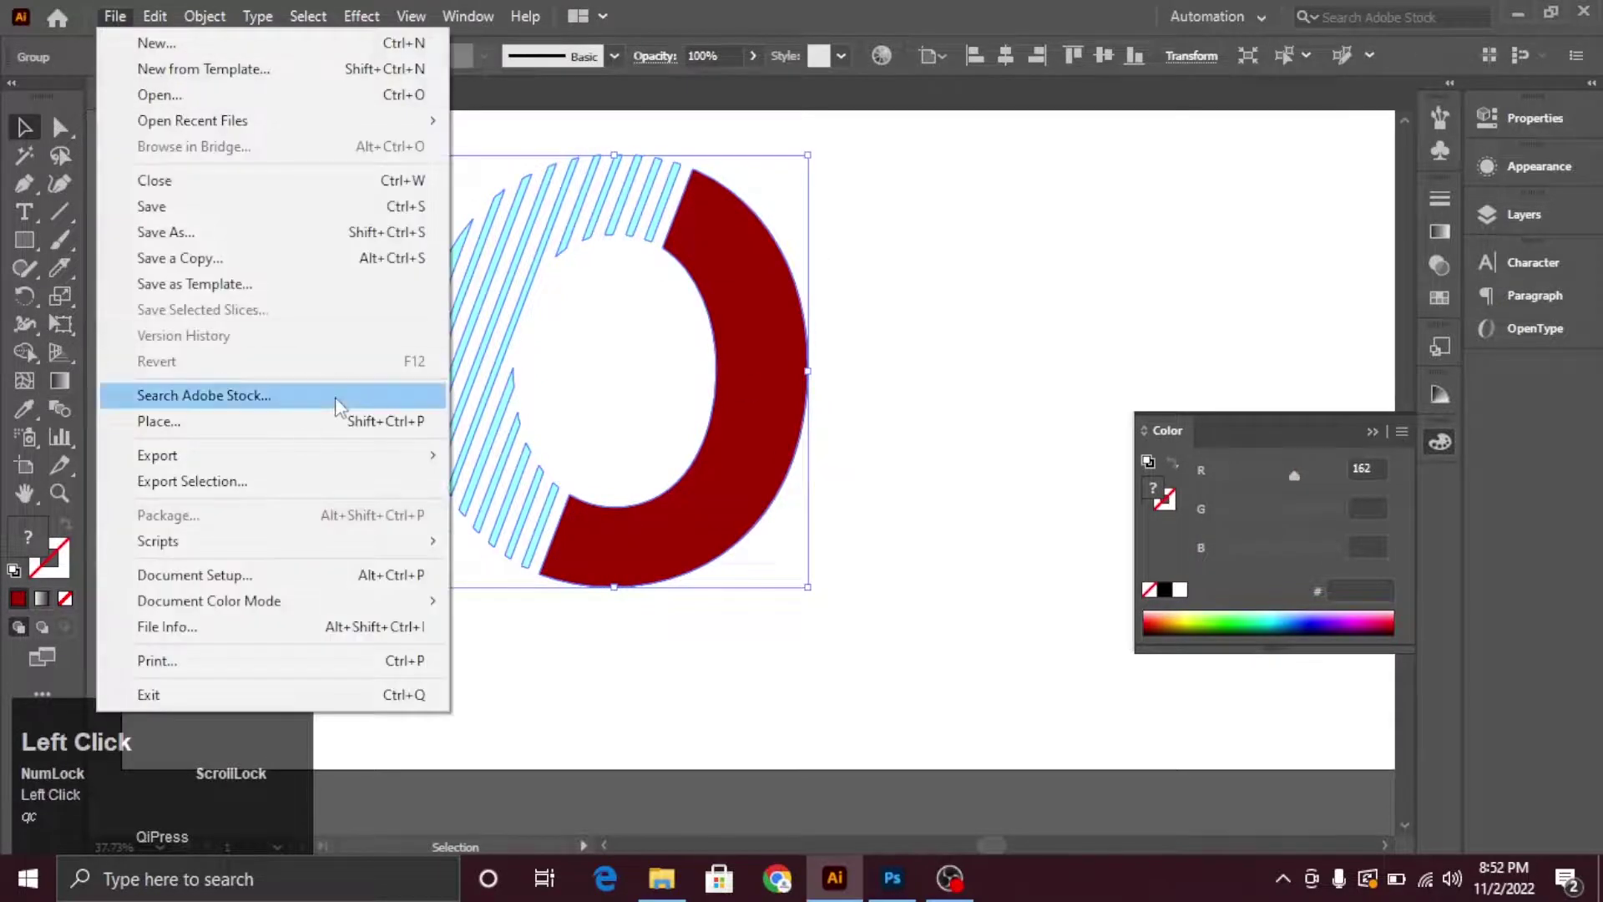
Export the logo as O.png to the Desktop through Export As
click(502, 480)
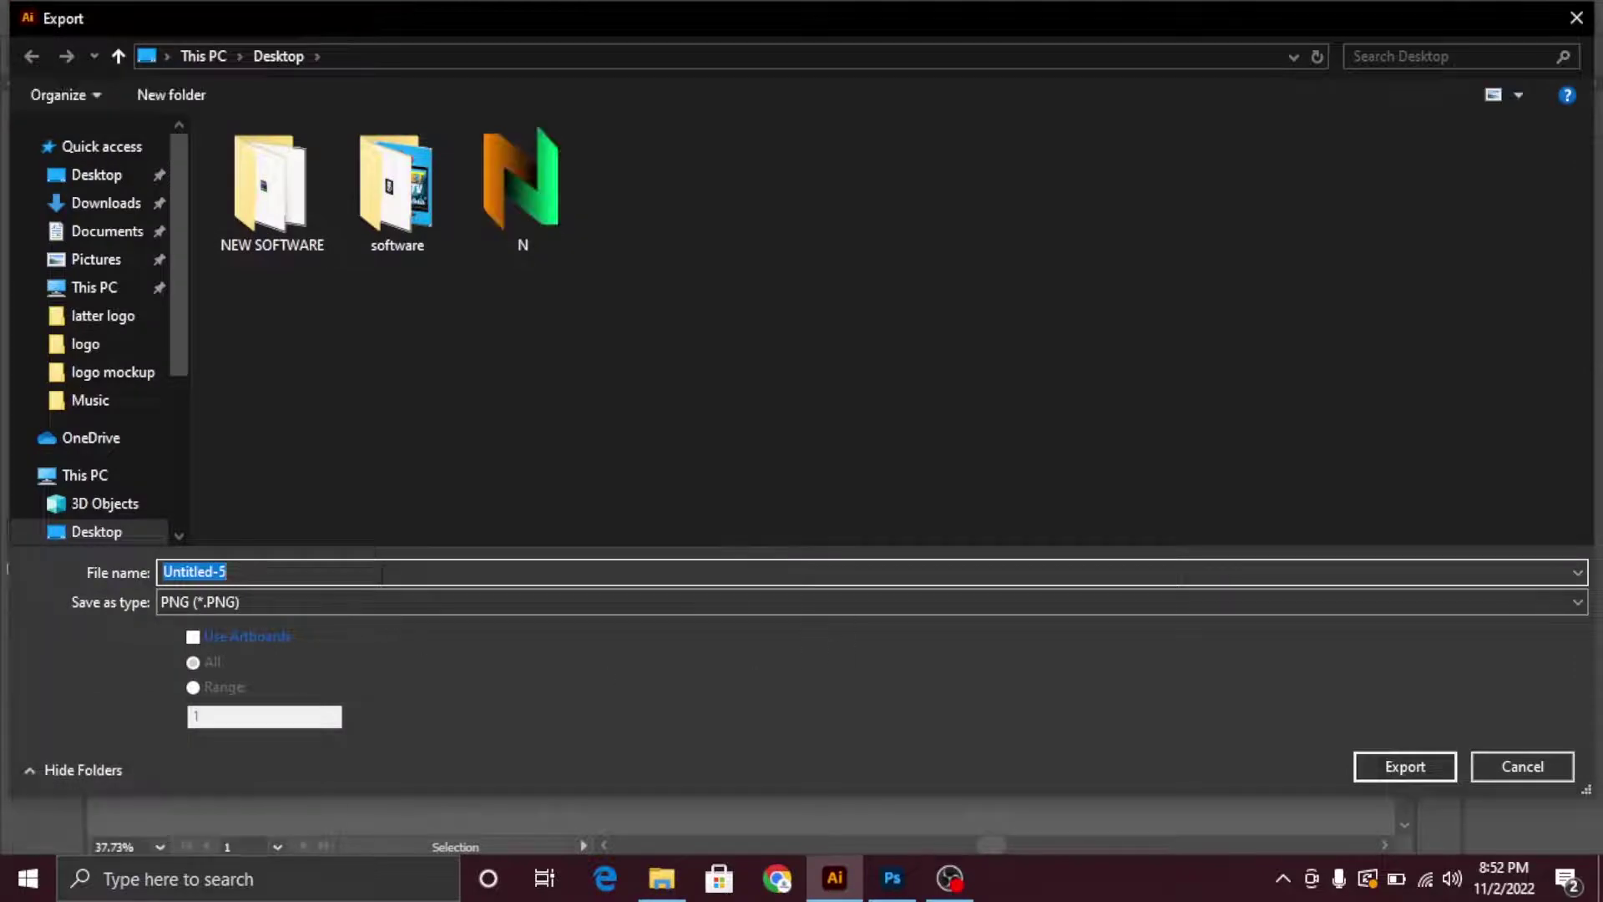
click(1405, 775)
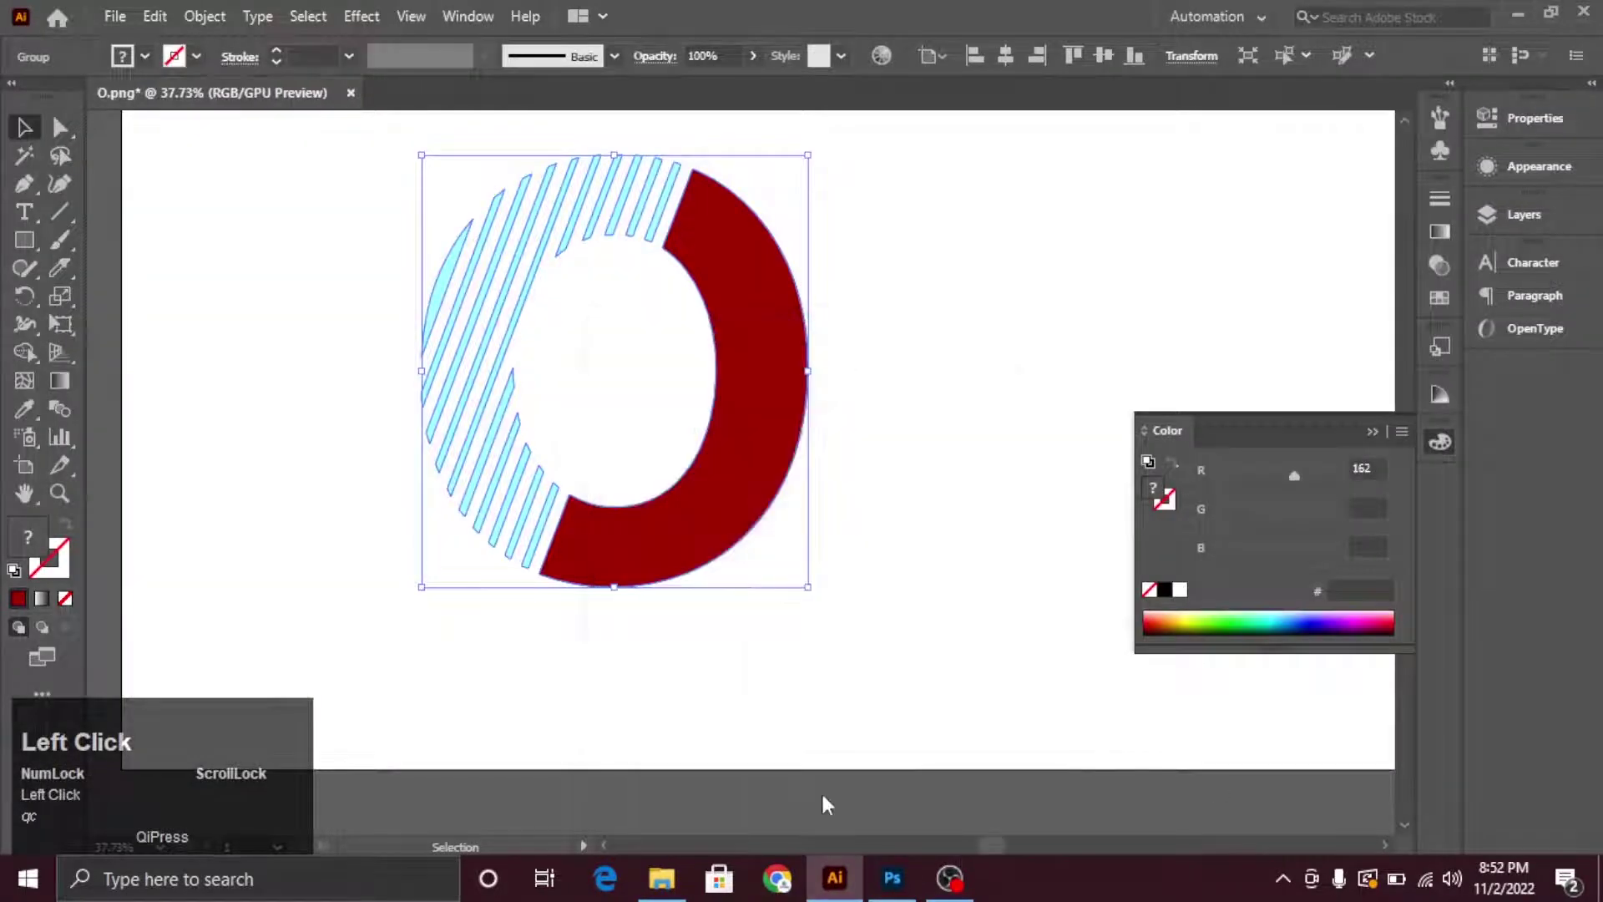
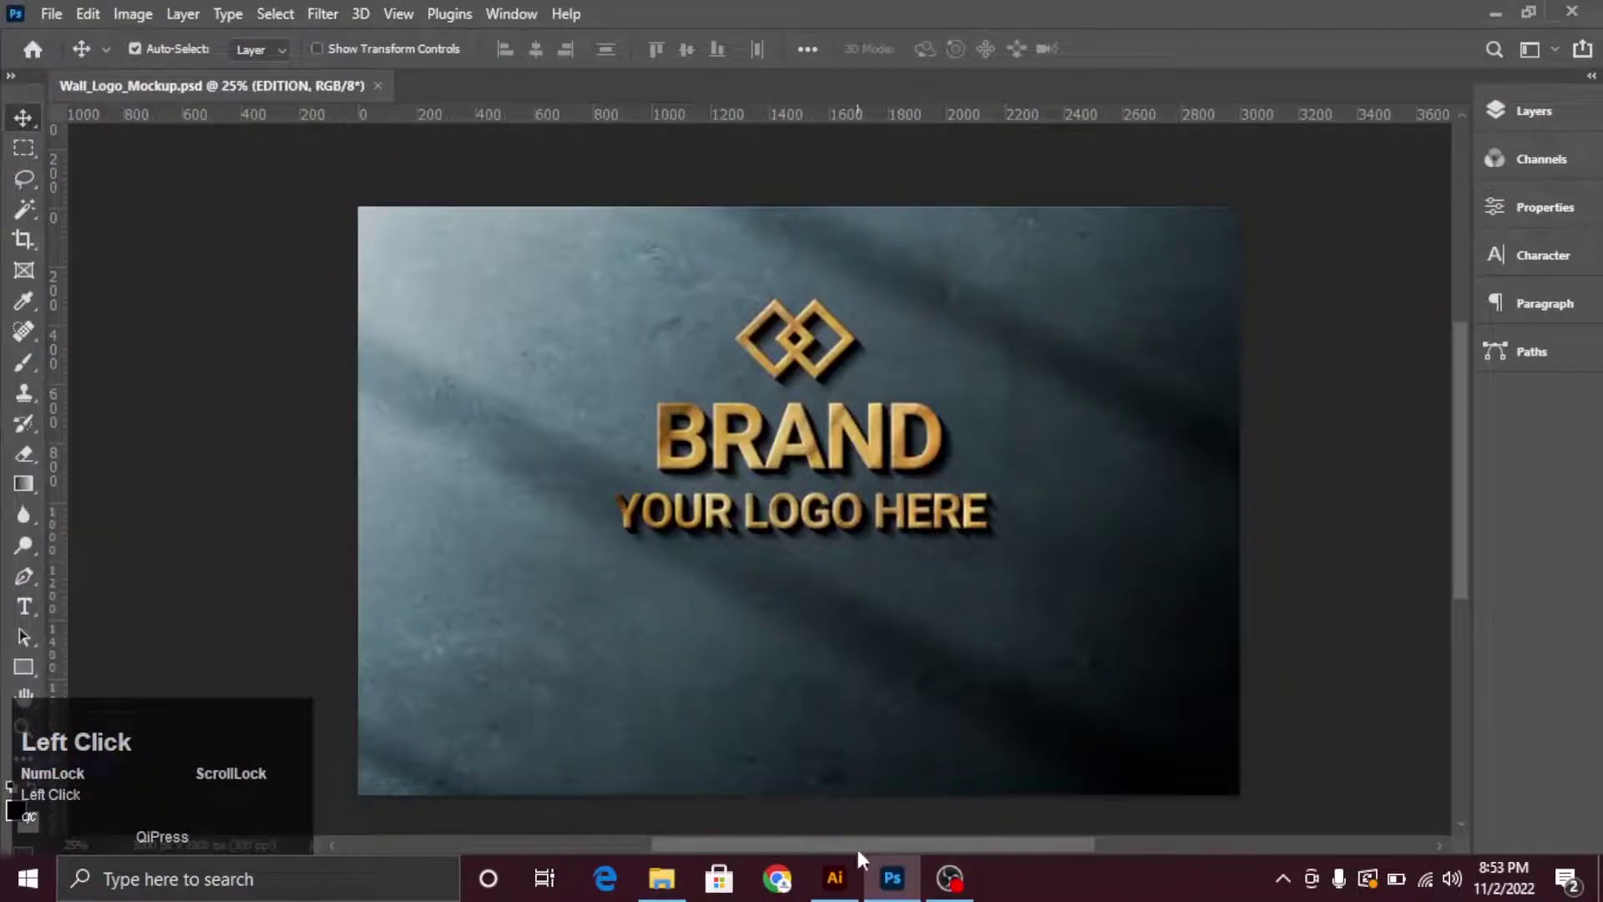
Open O.png in Photoshop as its own document beside Wall_Logo_Mockup.psd
key(super+d)
click(232, 243)
drag(901, 870, 1501, 119)
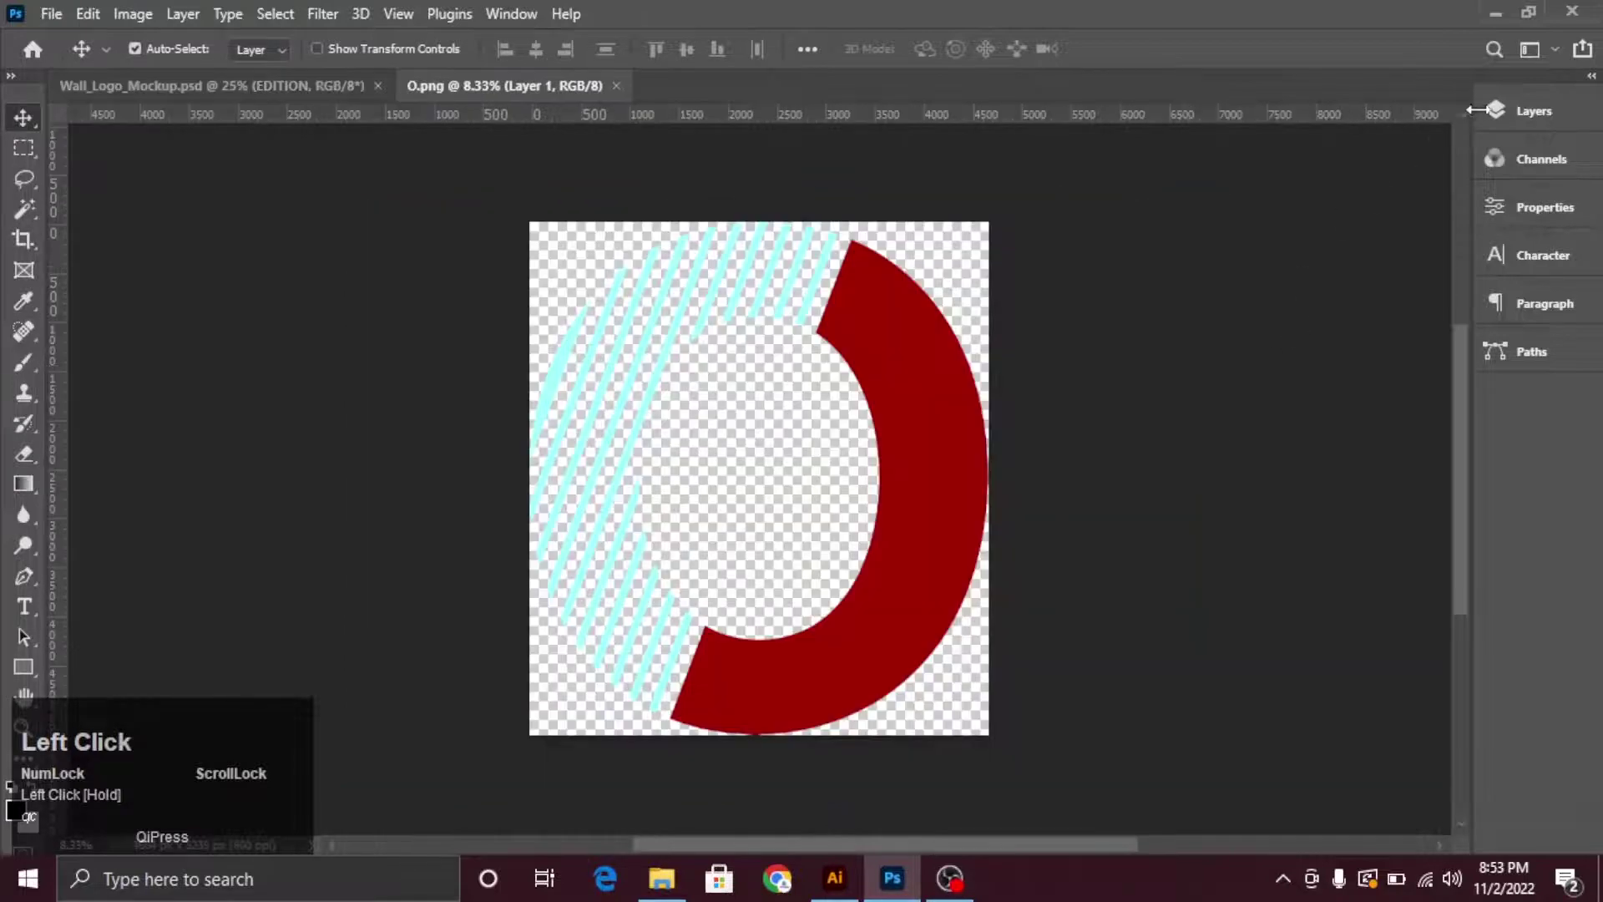
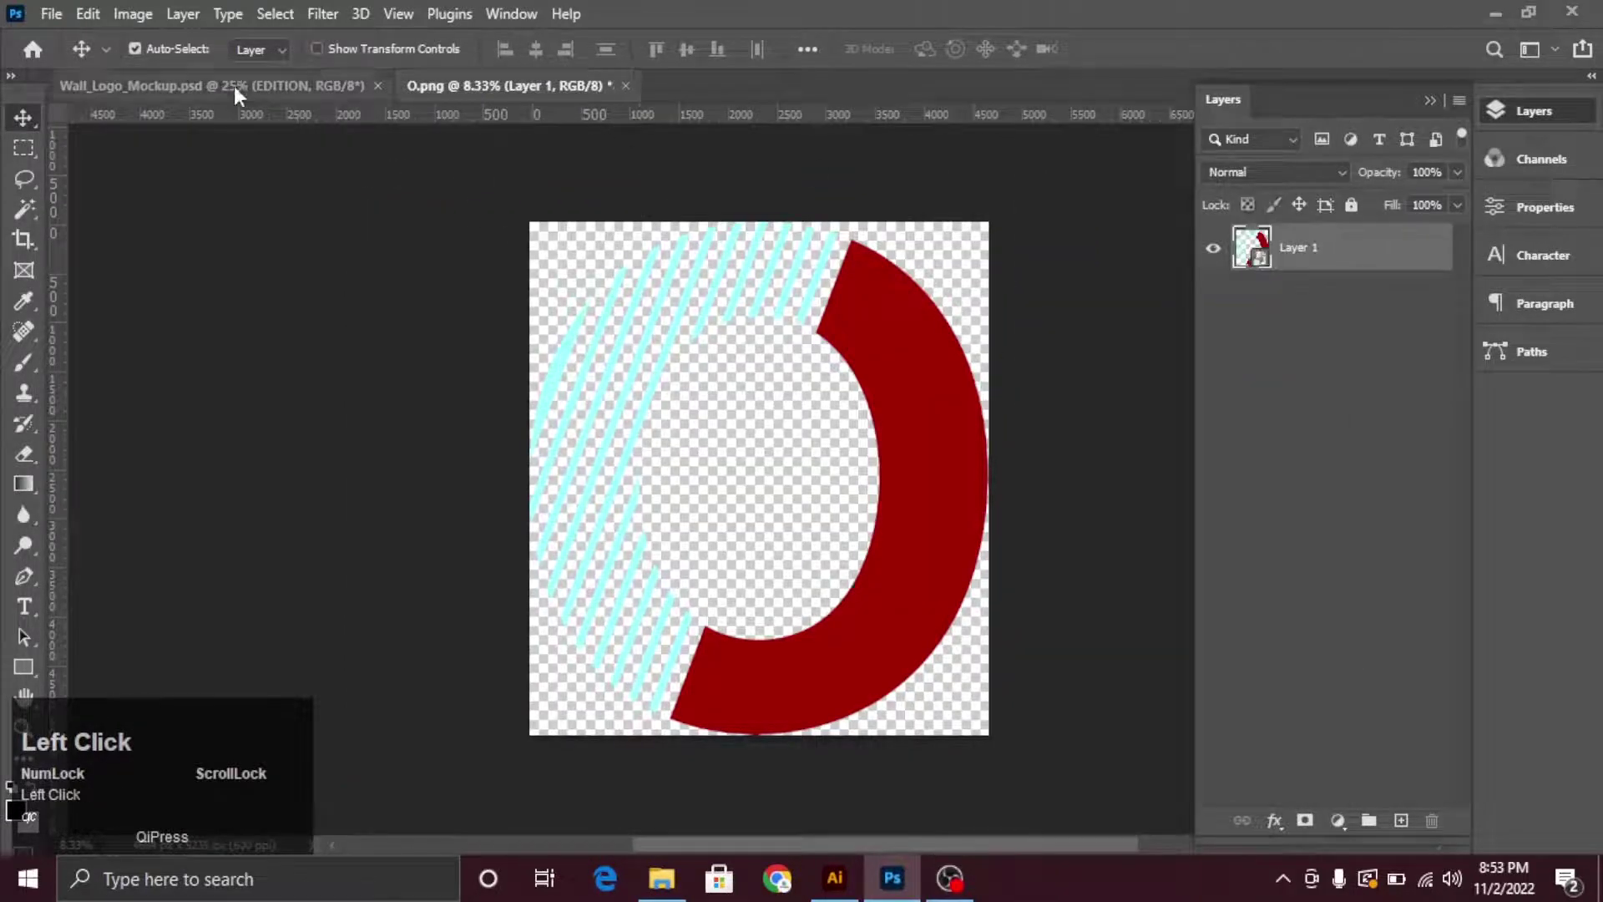
Place and scale the O logo inside the YOUR DESIGN HERE smart object, then view it on the wall mockup
click(1273, 254)
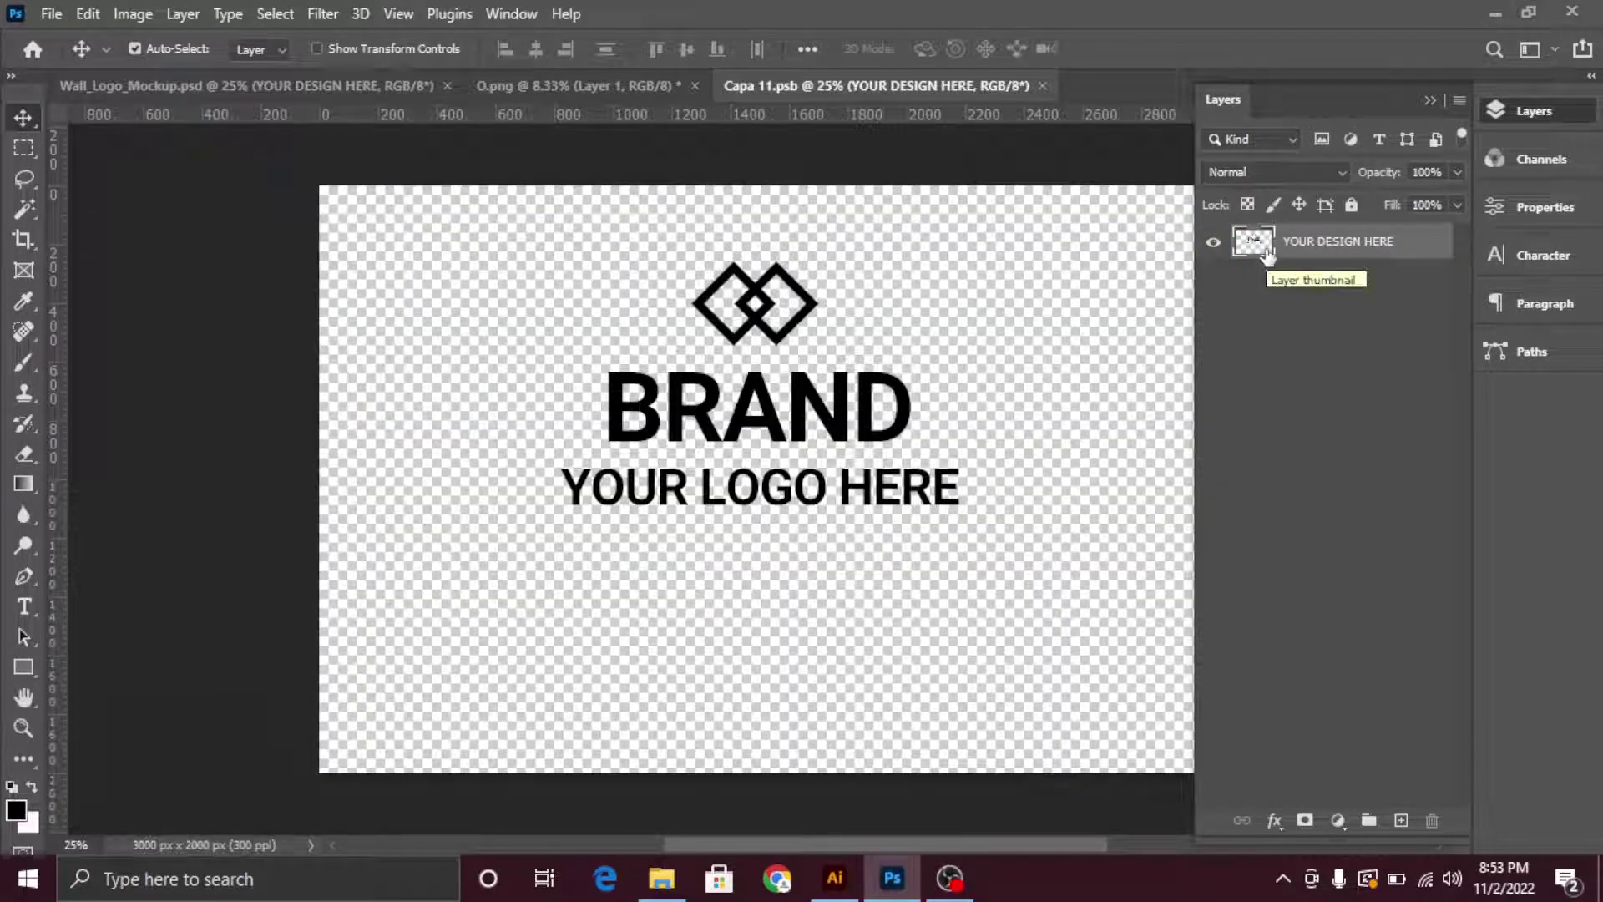
drag(555, 101, 946, 377)
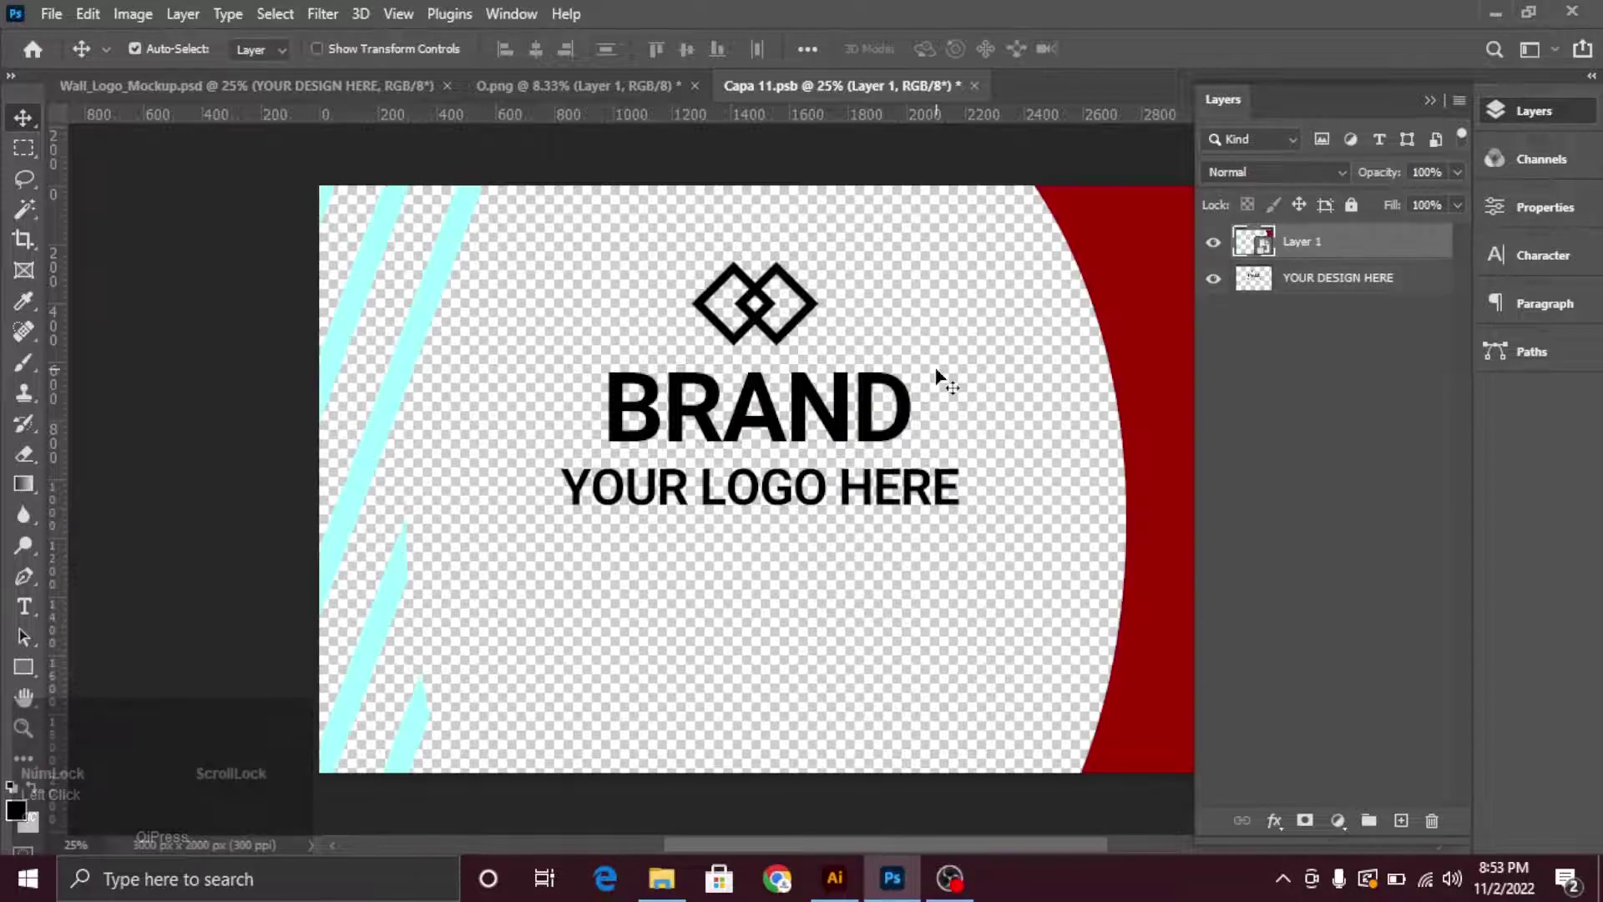
key(ctrl+t)
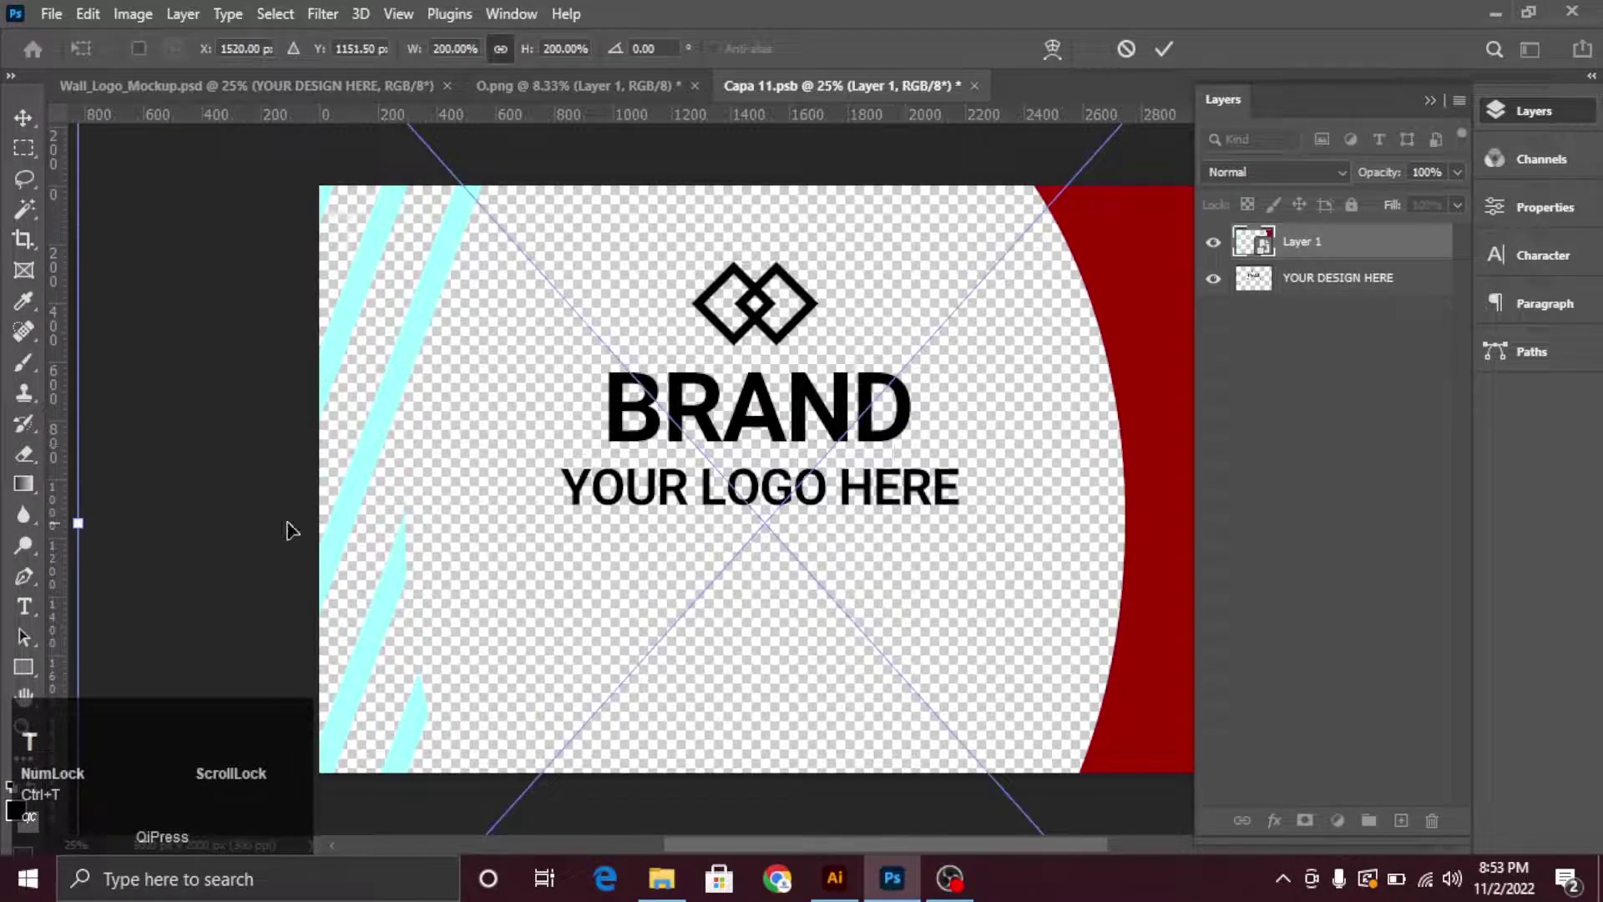
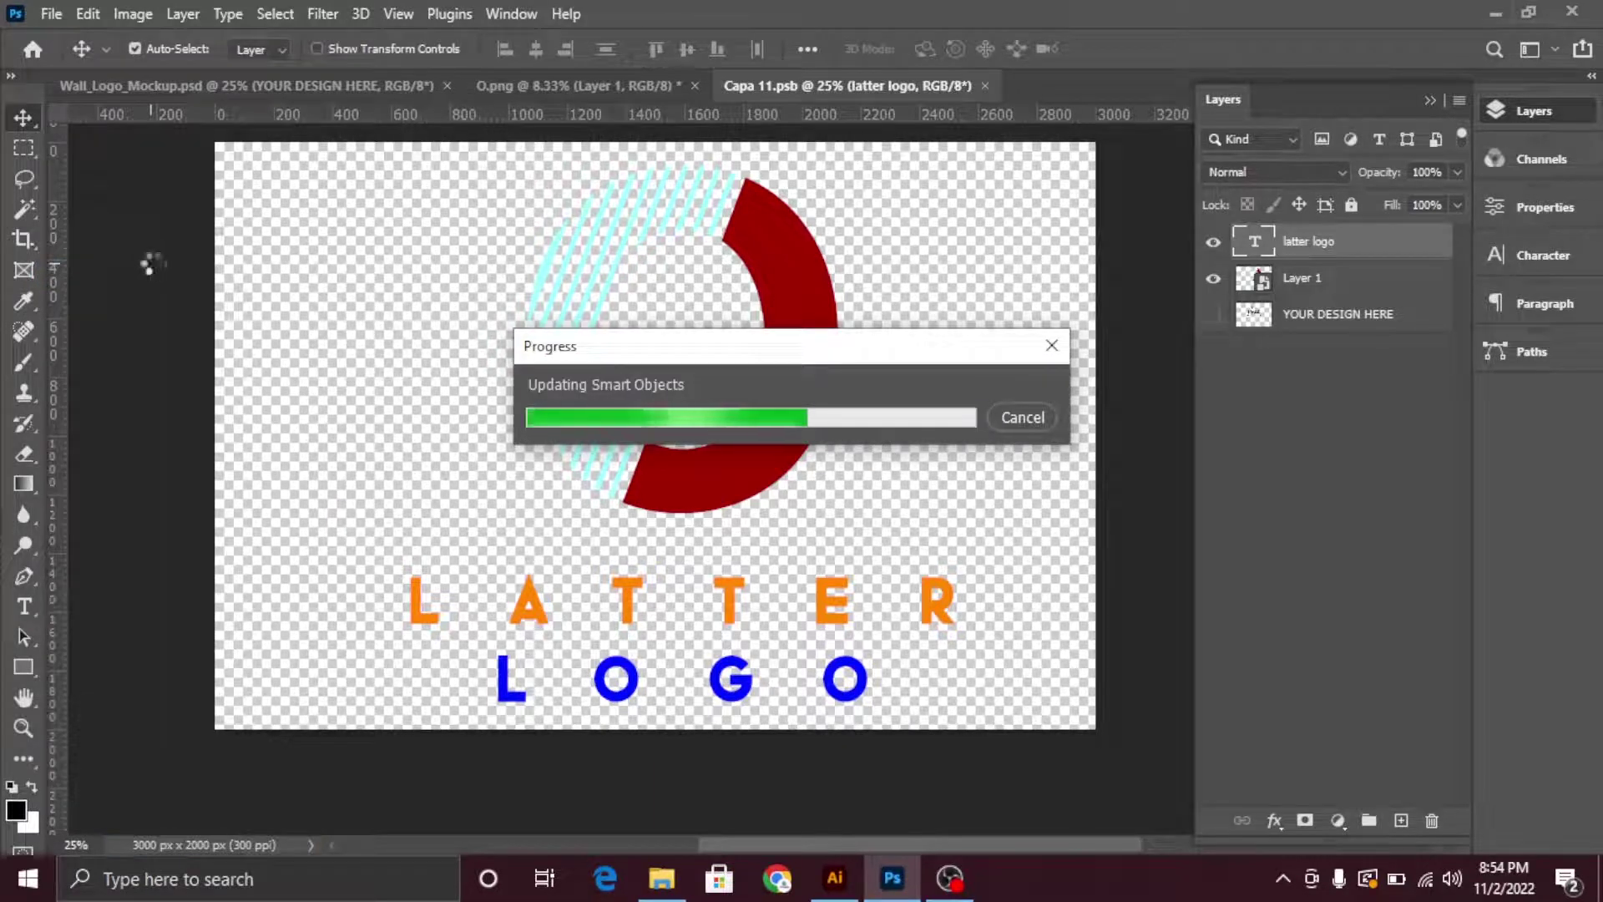
click(533, 104)
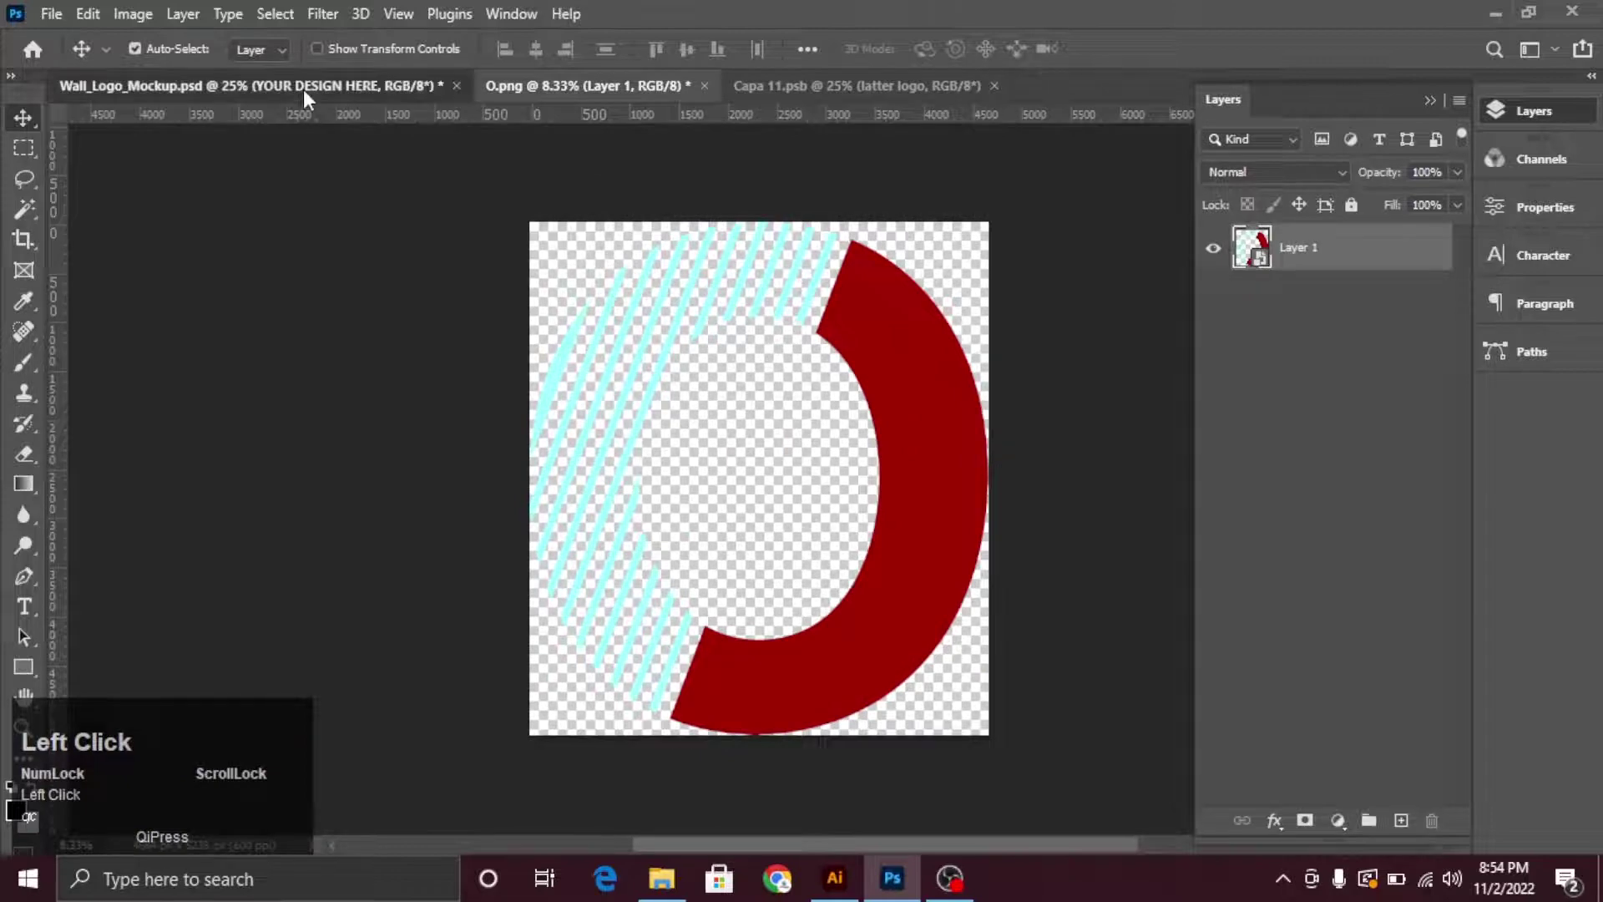